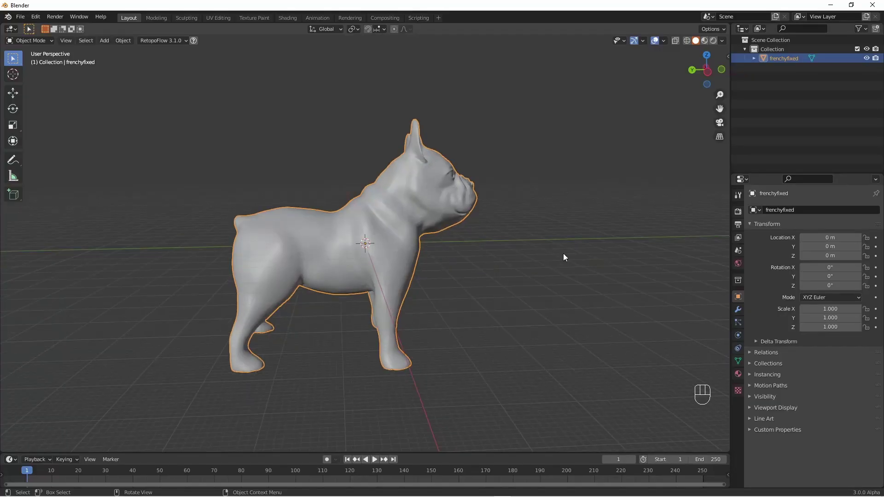
- Orbit and zoom around the bulldog to inspect it from the side and up close
{"action": "left_click_drag", "start_coordinate": [563, 258], "coordinate": [534, 263]}
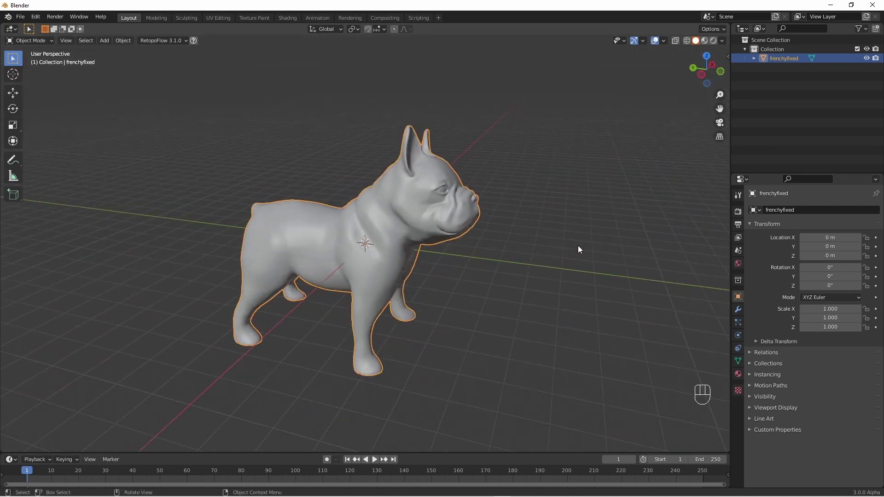
{"action": "left_click_drag", "start_coordinate": [570, 252], "coordinate": [580, 245]}
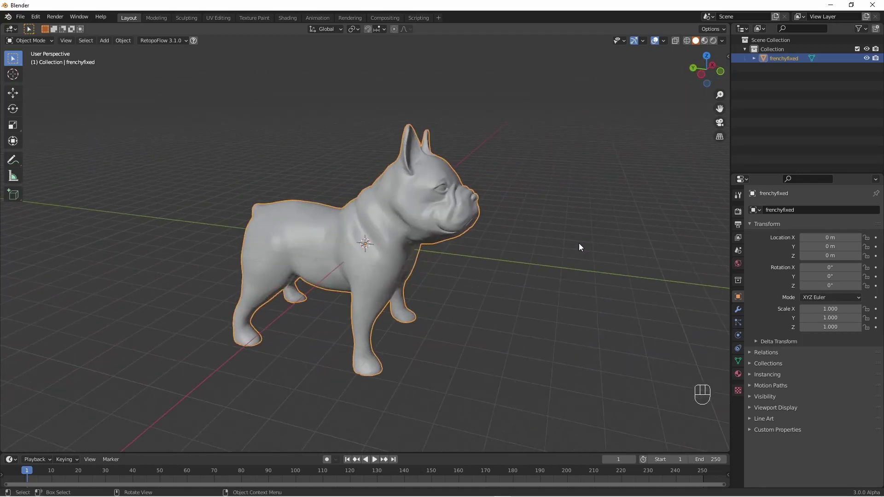
{"action": "left_click_drag", "start_coordinate": [594, 243], "coordinate": [614, 237]}
{"action": "left_click_drag", "start_coordinate": [550, 272], "coordinate": [541, 270]}
{"action": "left_click_drag", "start_coordinate": [310, 276], "coordinate": [392, 267]}
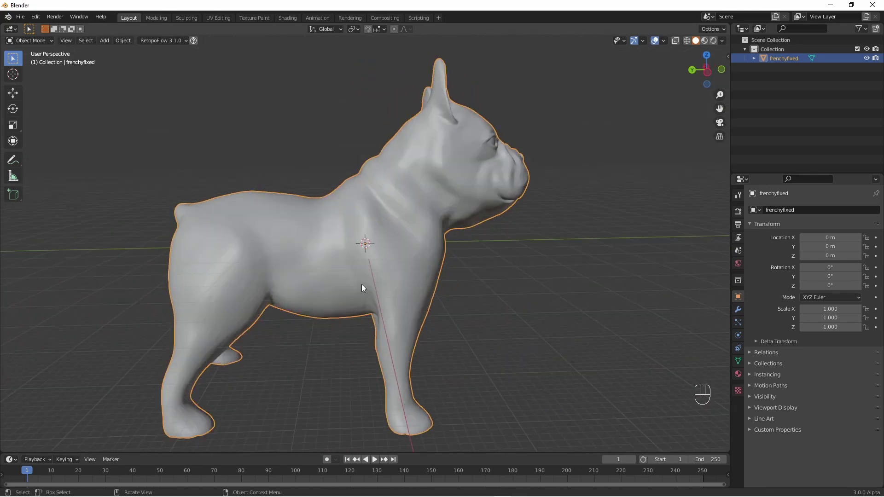
{"action": "left_click_drag", "start_coordinate": [335, 273], "coordinate": [327, 281]}
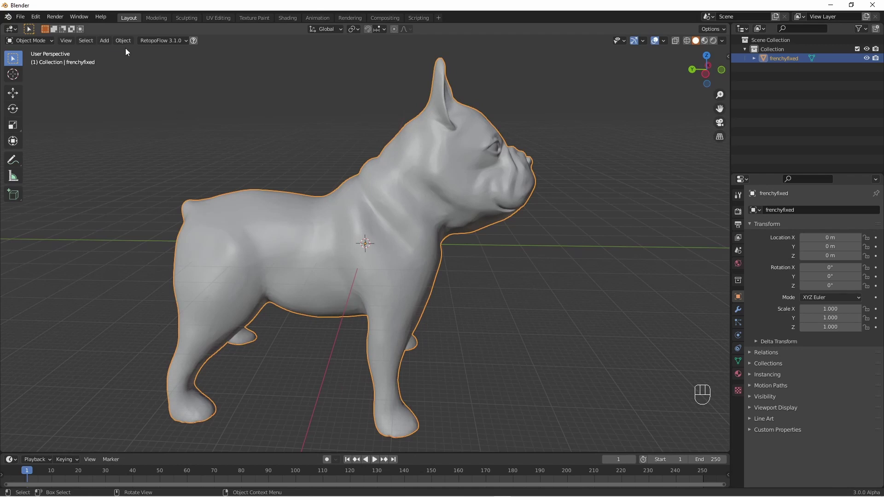
- Apply all of the bulldog model's transforms and frame the whole dog again
{"action": "left_click_drag", "start_coordinate": [124, 43], "coordinate": [241, 128]}
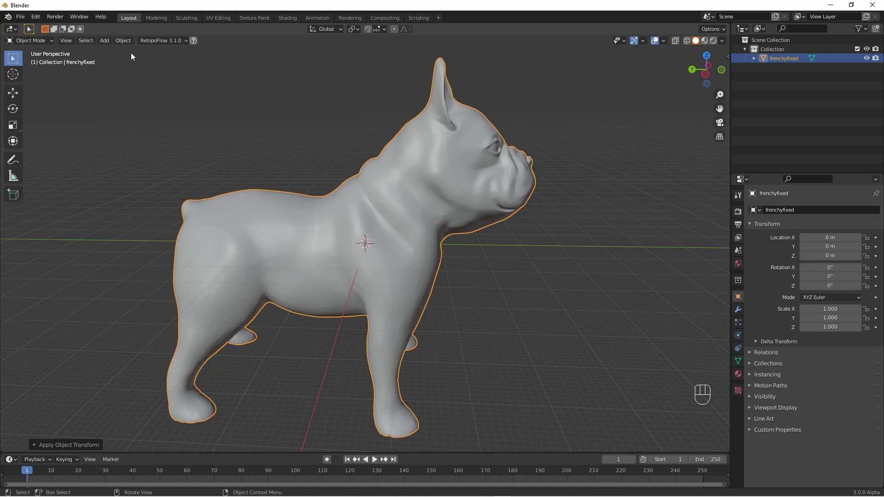
{"action": "left_click_drag", "start_coordinate": [128, 46], "coordinate": [166, 383]}
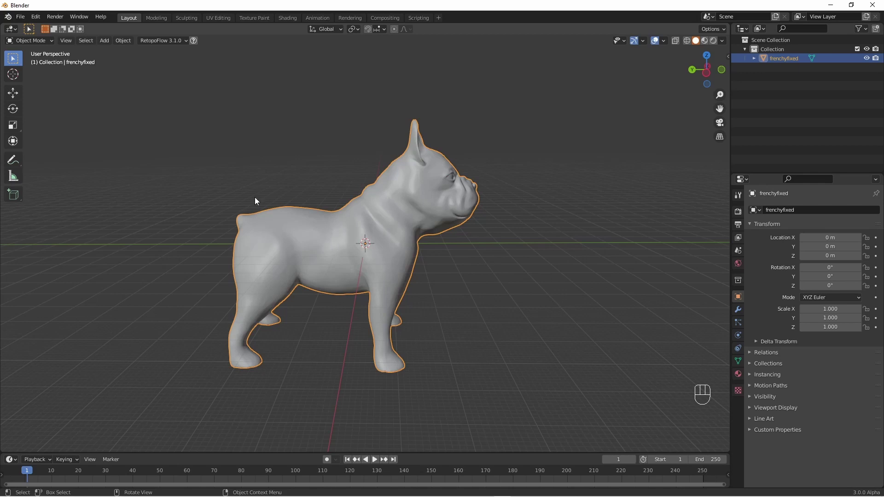
- Add a plane, shrink it, rotate it 90° on X and slide it along Y across the torso behind the front legs
{"action": "left_click_drag", "start_coordinate": [106, 45], "coordinate": [200, 53]}
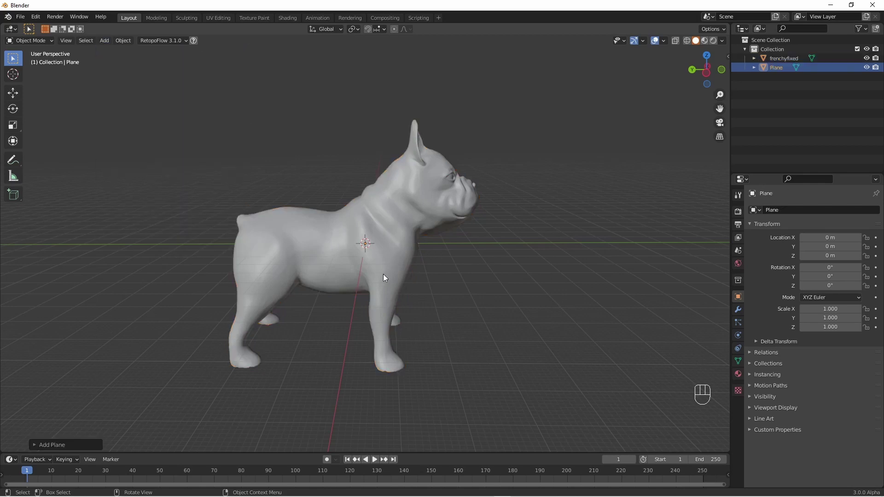
{"action": "key", "text": "s"}
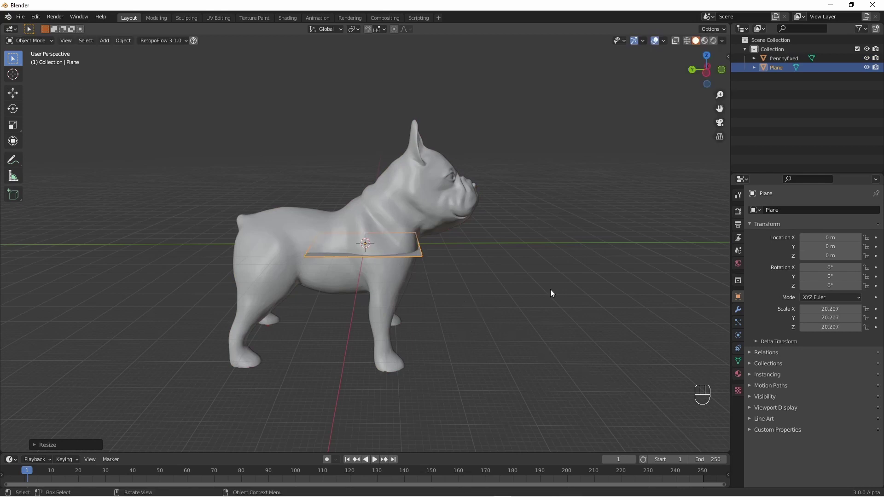
{"action": "key", "text": "r"}
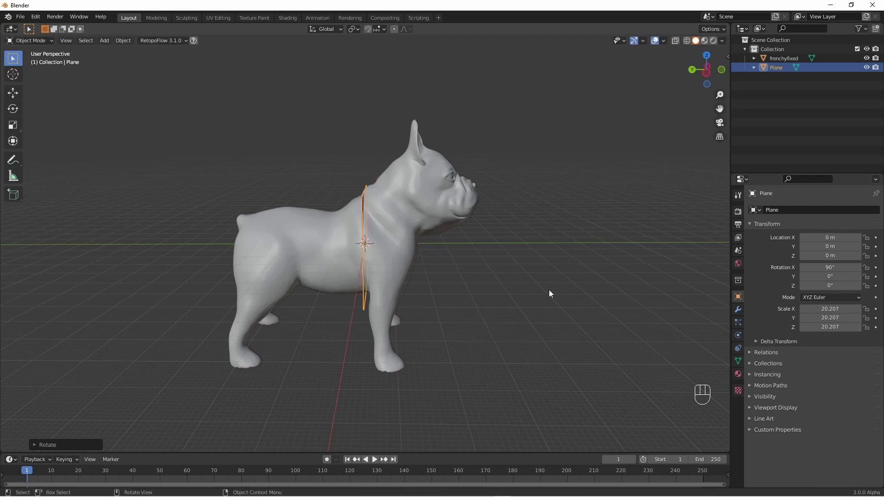
{"action": "key", "text": "g"}
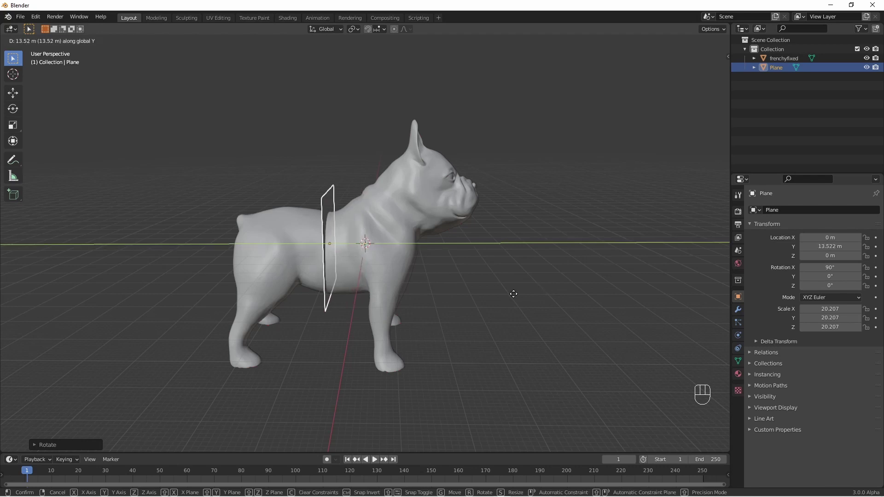
{"action": "left_click_drag", "start_coordinate": [535, 307], "coordinate": [436, 288]}
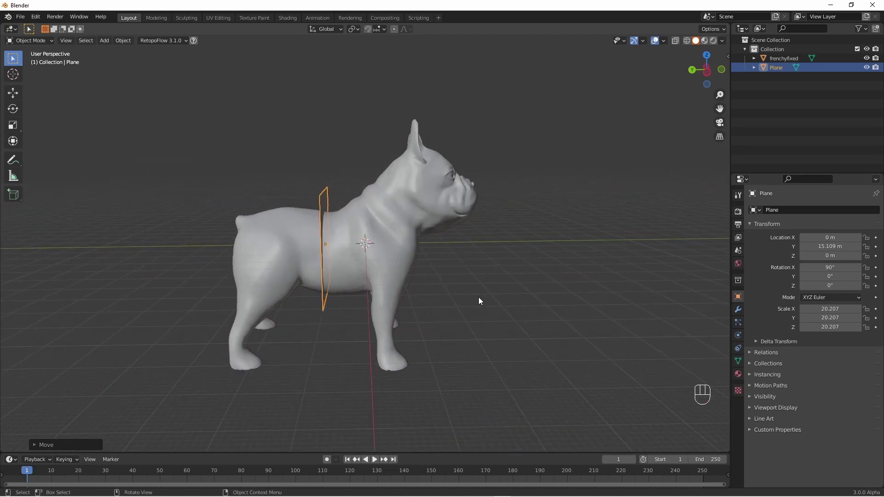
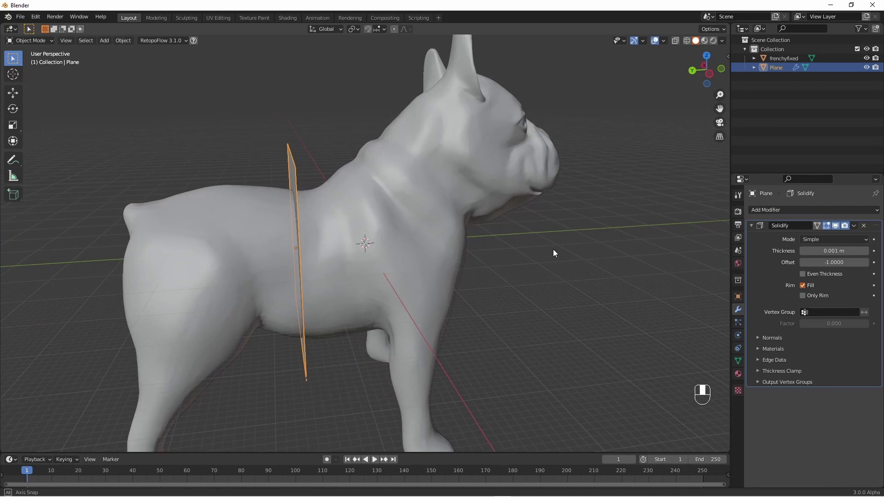
- Apply the plane's 0.001 Solidify modifier so it becomes a thin slab
{"action": "left_click_drag", "start_coordinate": [571, 255], "coordinate": [564, 255]}
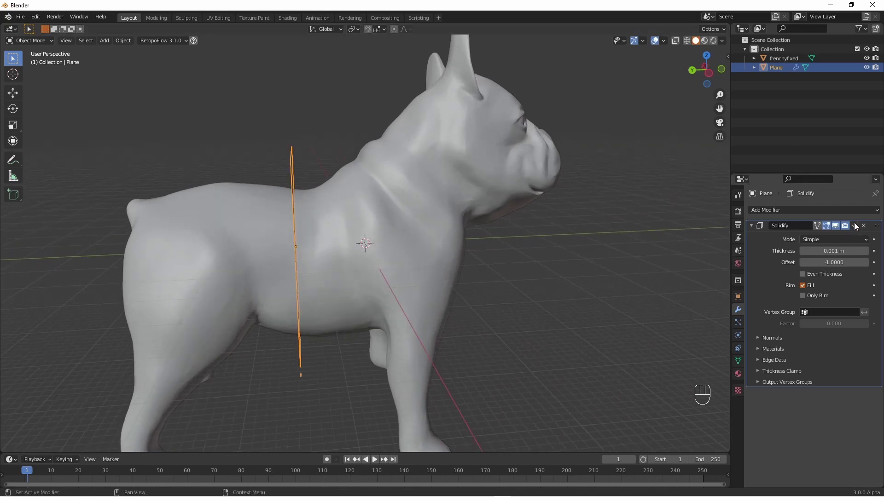
{"action": "left_click_drag", "start_coordinate": [855, 226], "coordinate": [824, 240]}
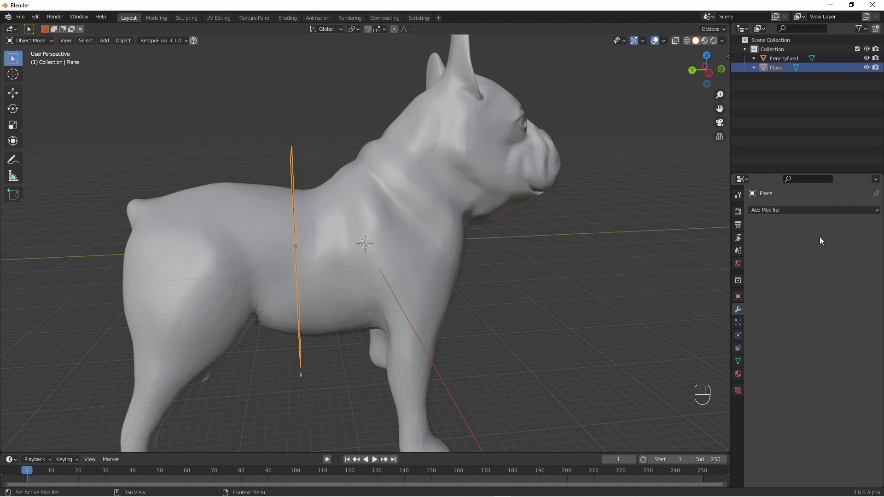
- Give the bulldog a Difference boolean using Plane and apply it to cut the seam
{"action": "left_click", "coordinate": [428, 219]}
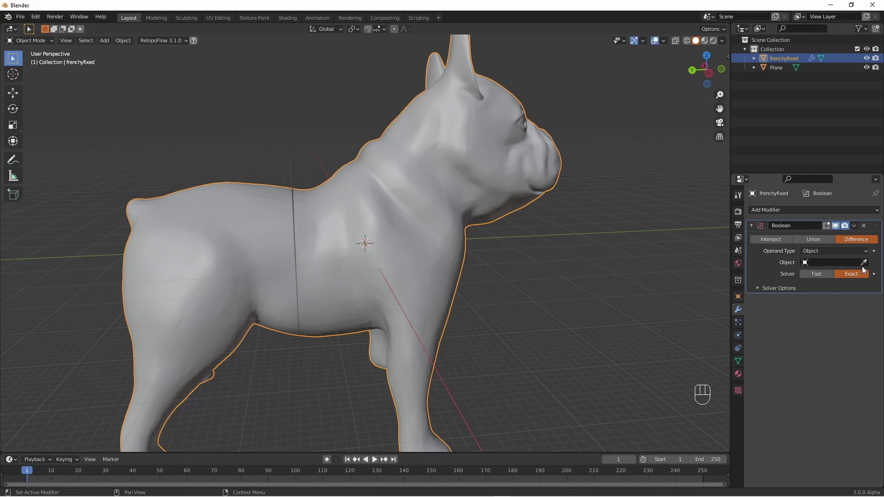
{"action": "left_click", "coordinate": [865, 265]}
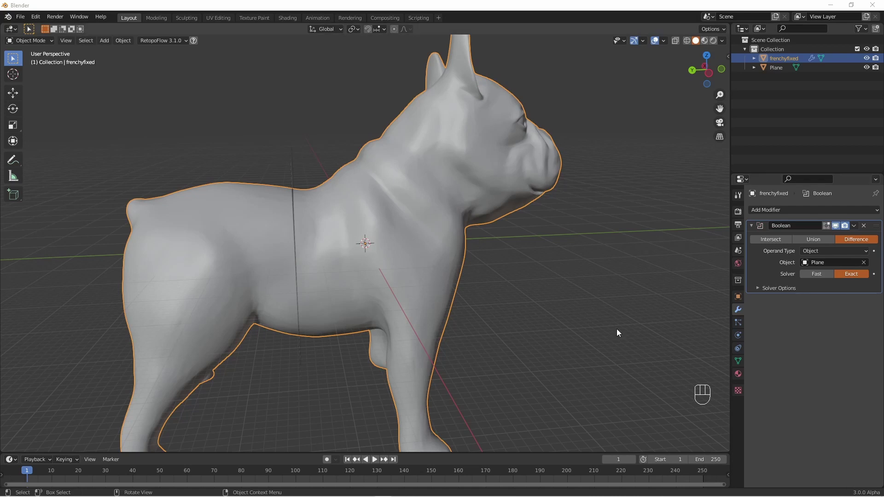
{"action": "left_click_drag", "start_coordinate": [625, 321], "coordinate": [606, 322]}
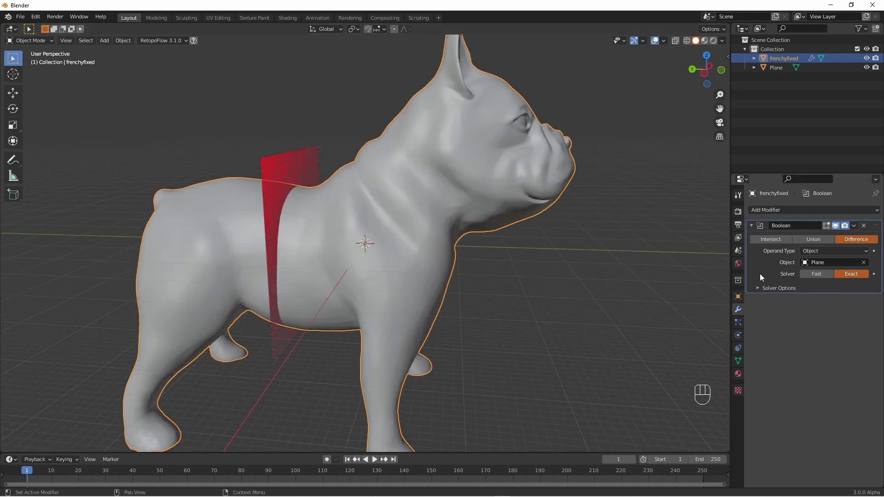
{"action": "left_click_drag", "start_coordinate": [856, 229], "coordinate": [564, 353]}
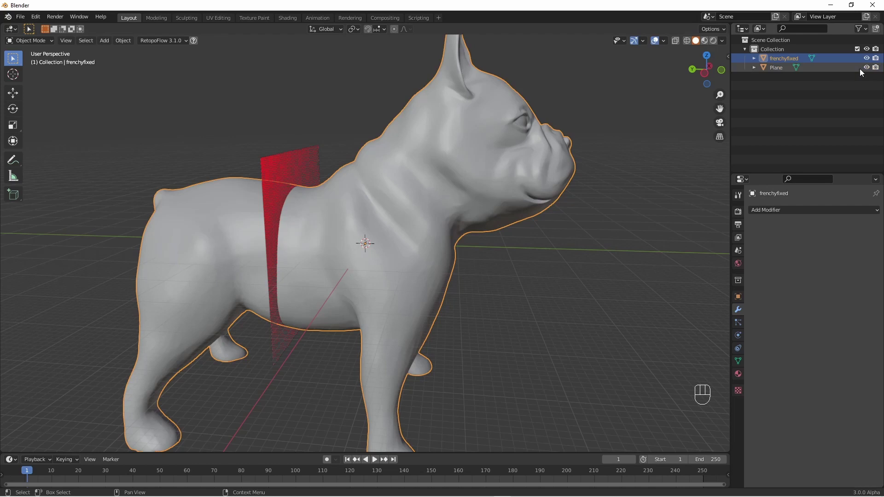
- Hide the slab and reselect the bulldog, zooming in on the torso seam
{"action": "left_click", "coordinate": [867, 68]}
{"action": "left_click", "coordinate": [590, 228]}
{"action": "key", "text": "Tab"}
{"action": "left_click_drag", "start_coordinate": [537, 336], "coordinate": [538, 341]}
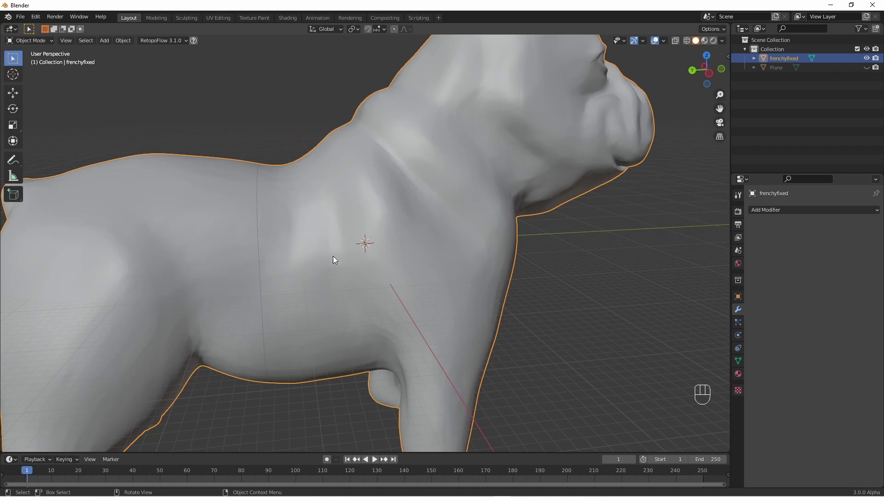
- In Edit Mode select the linked rear half, separate it by selection, then select the front half
{"action": "key", "text": "Tab"}
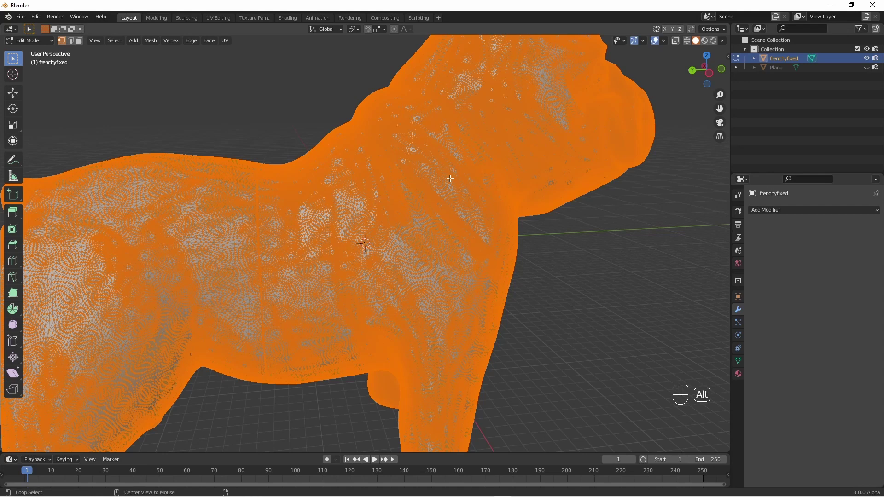
{"action": "key", "text": "alt+a"}
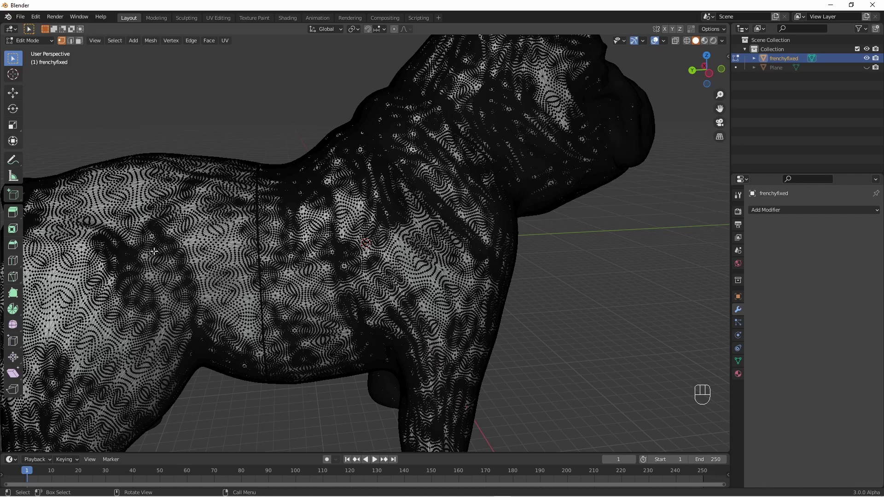
{"action": "key", "text": "l"}
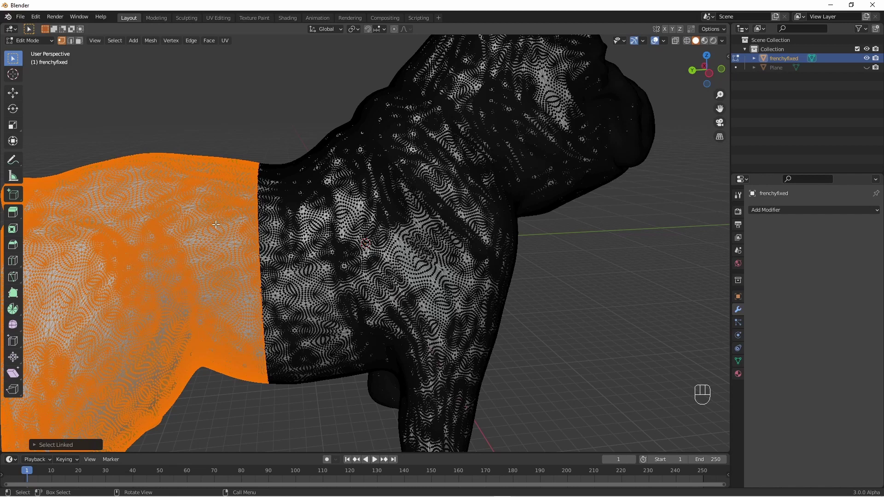
{"action": "key", "text": "p"}
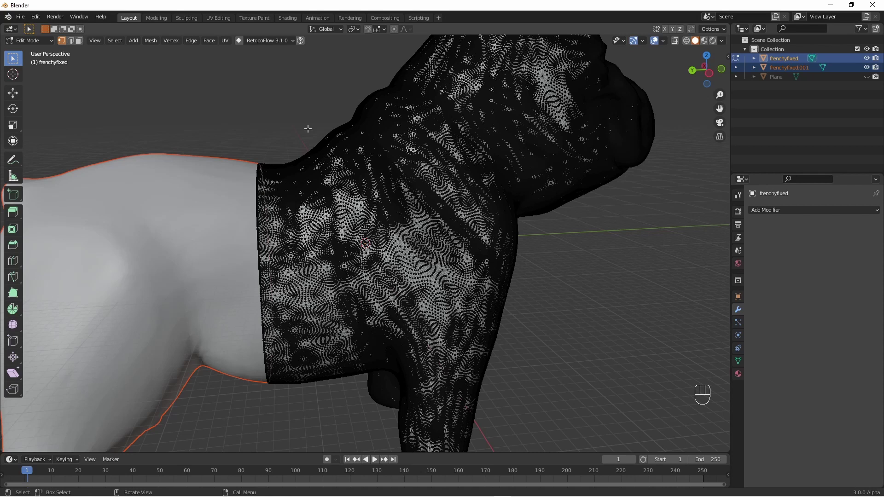
{"action": "key", "text": "Tab"}
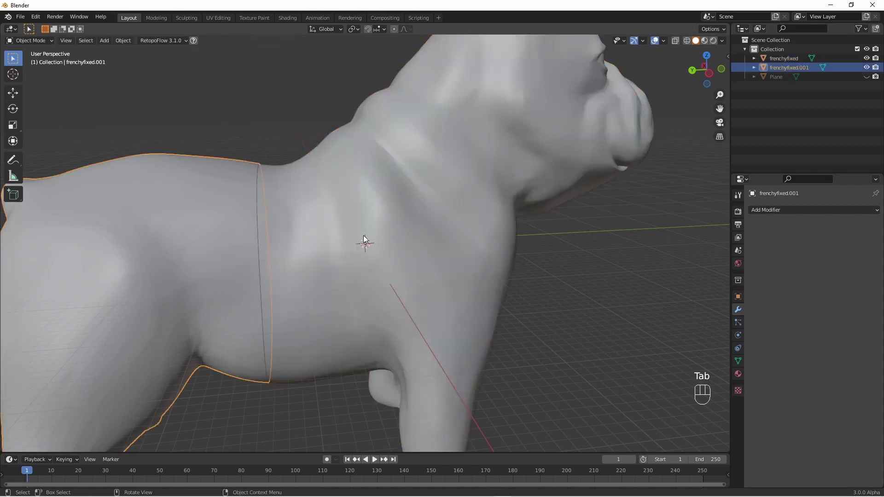
{"action": "left_click", "coordinate": [369, 235]}
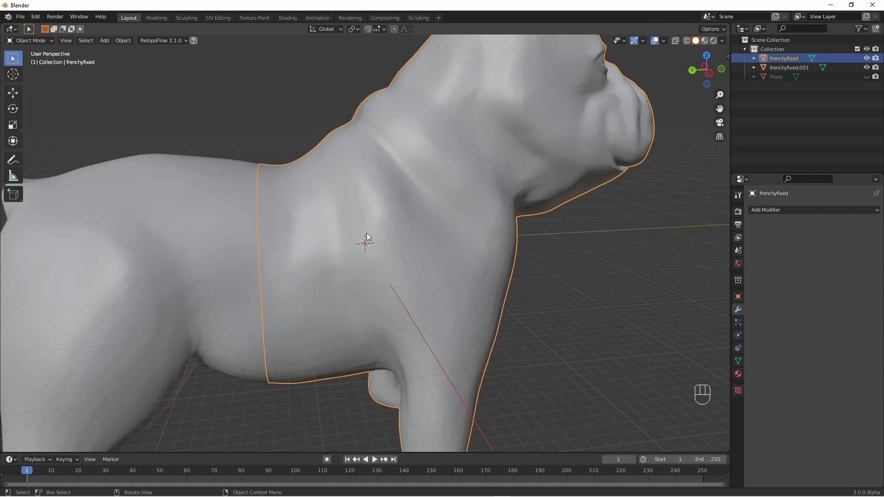
- Rename the two halves to 'front' and 'back'
{"action": "key", "text": "g"}
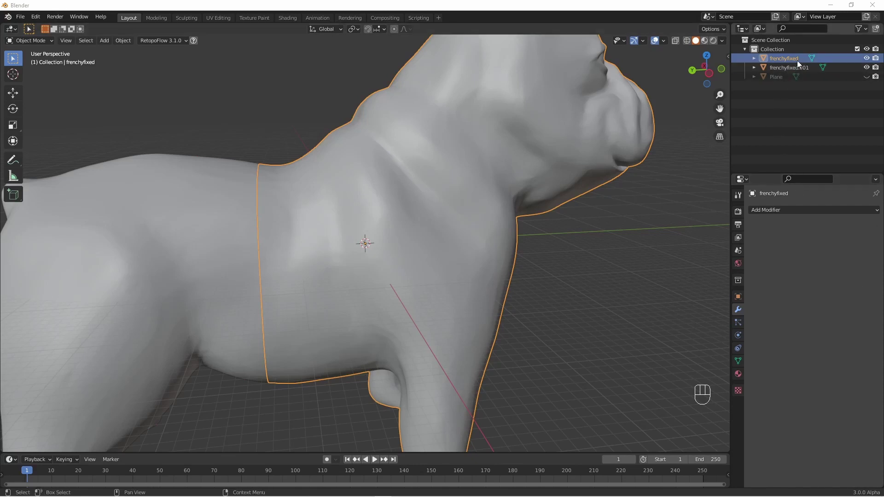
{"action": "left_click_drag", "start_coordinate": [797, 58], "coordinate": [589, 229]}
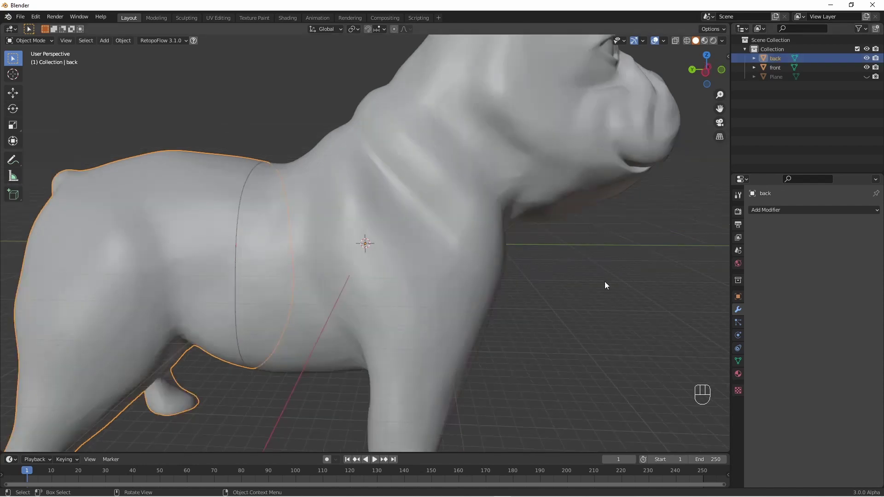
{"action": "left_click_drag", "start_coordinate": [570, 295], "coordinate": [584, 292]}
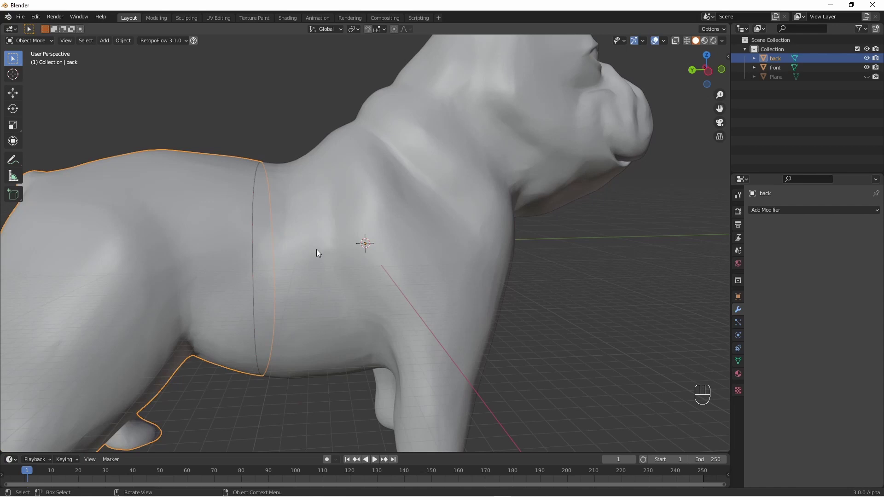
- Hide the front half and orbit to view the rear half's flat cut face
{"action": "left_click", "coordinate": [407, 217]}
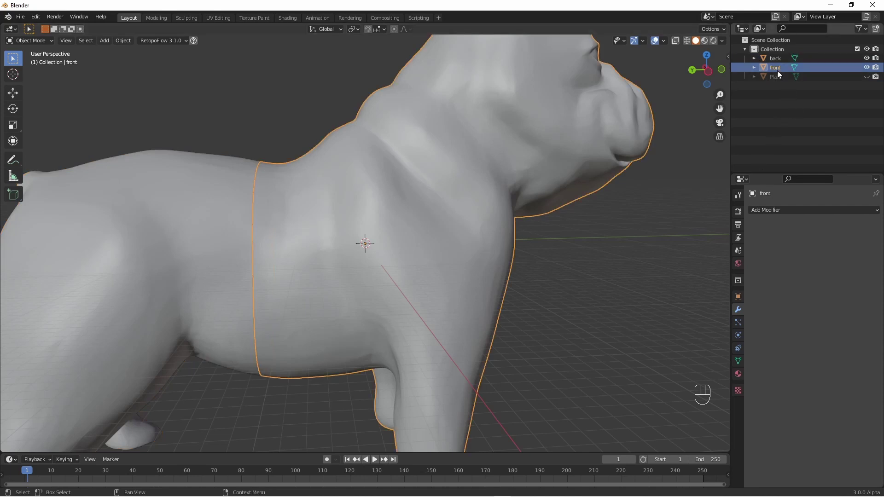
{"action": "left_click", "coordinate": [867, 68]}
{"action": "left_click_drag", "start_coordinate": [588, 255], "coordinate": [486, 273]}
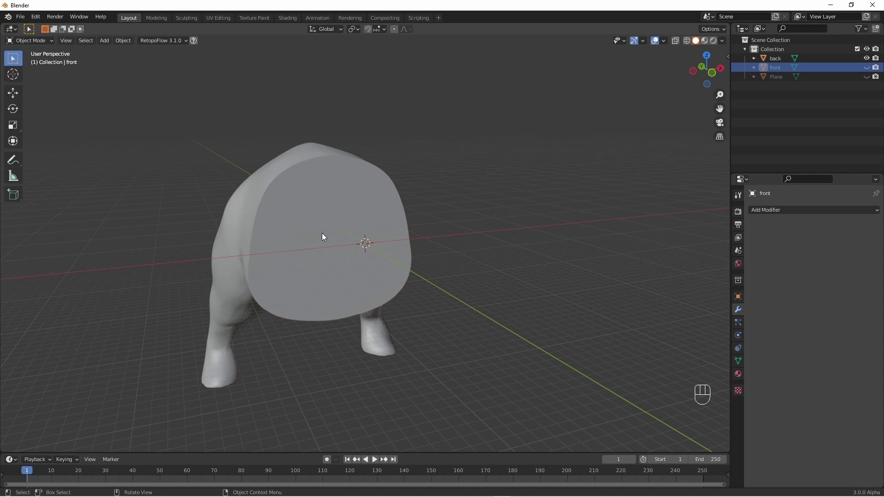
- Add a cube at the cut face, enlarge it to connector size, and give 'back' a Boolean modifier
{"action": "left_click", "coordinate": [329, 235]}
{"action": "left_click_drag", "start_coordinate": [427, 307], "coordinate": [456, 299]}
{"action": "left_click_drag", "start_coordinate": [107, 45], "coordinate": [194, 64]}
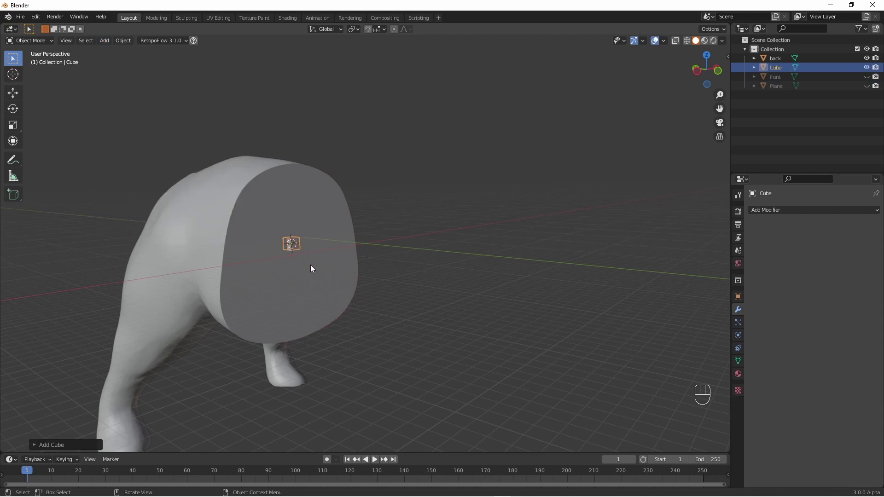
{"action": "key", "text": "s"}
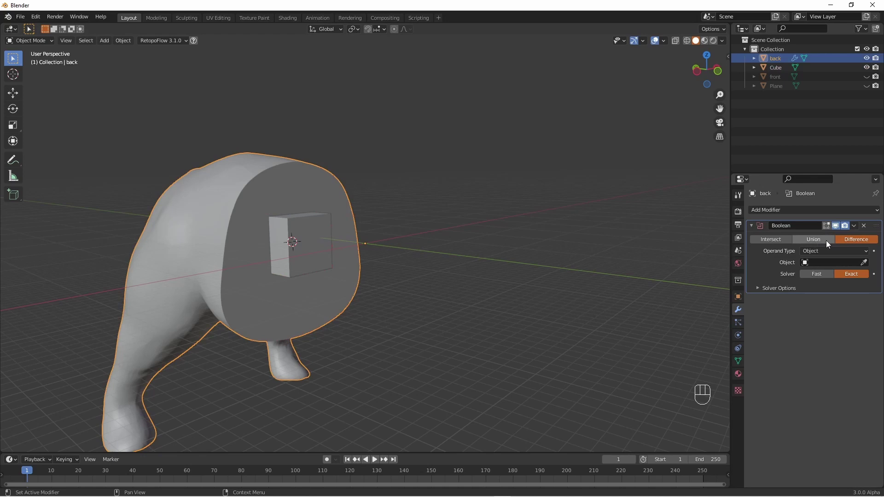
- Set the boolean to Union with Cube as object and apply it to the back piece
{"action": "left_click", "coordinate": [819, 241]}
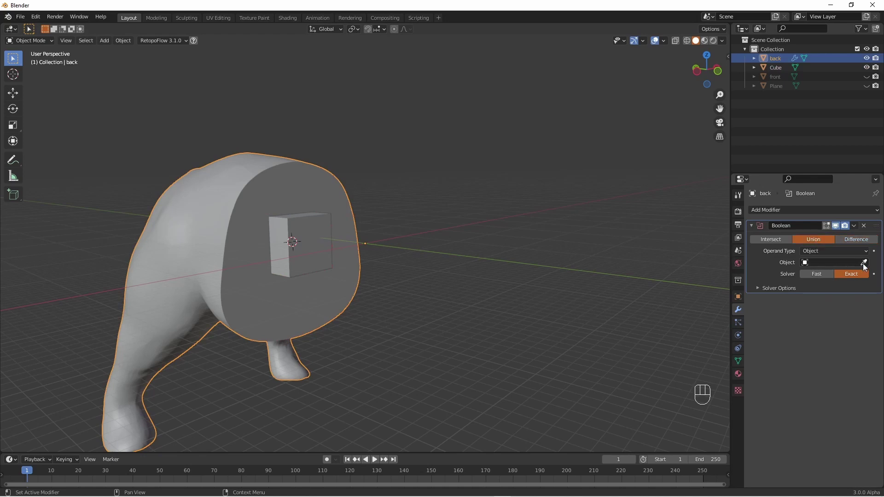
{"action": "left_click", "coordinate": [867, 264]}
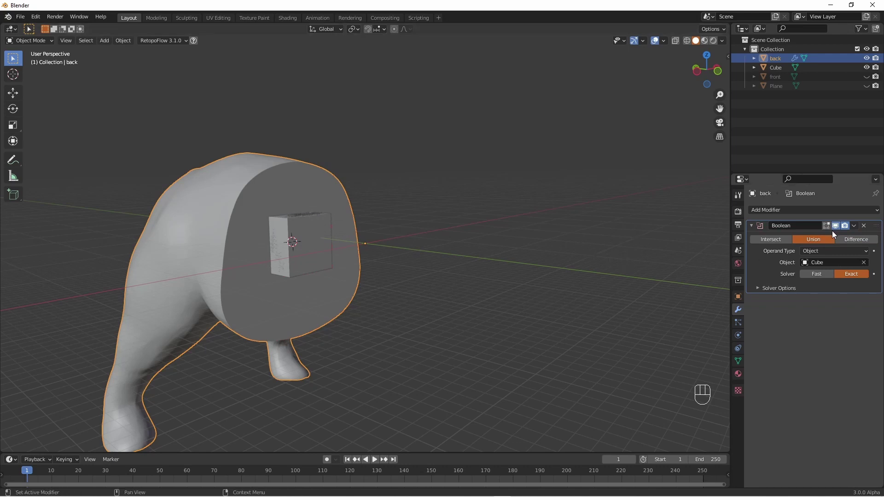
{"action": "left_click_drag", "start_coordinate": [859, 227], "coordinate": [532, 261]}
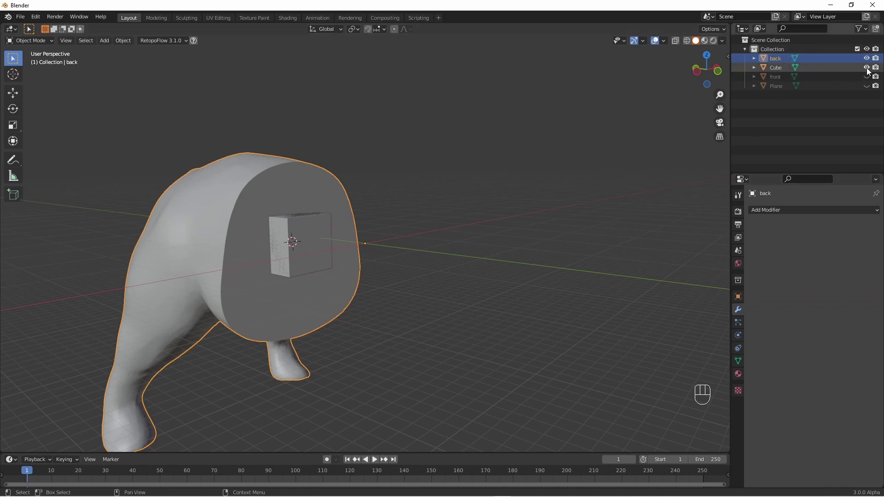
- Toggle the cube to inspect the peg, then hide the back piece and show the front piece
{"action": "left_click", "coordinate": [869, 71]}
{"action": "left_click_drag", "start_coordinate": [472, 302], "coordinate": [465, 307]}
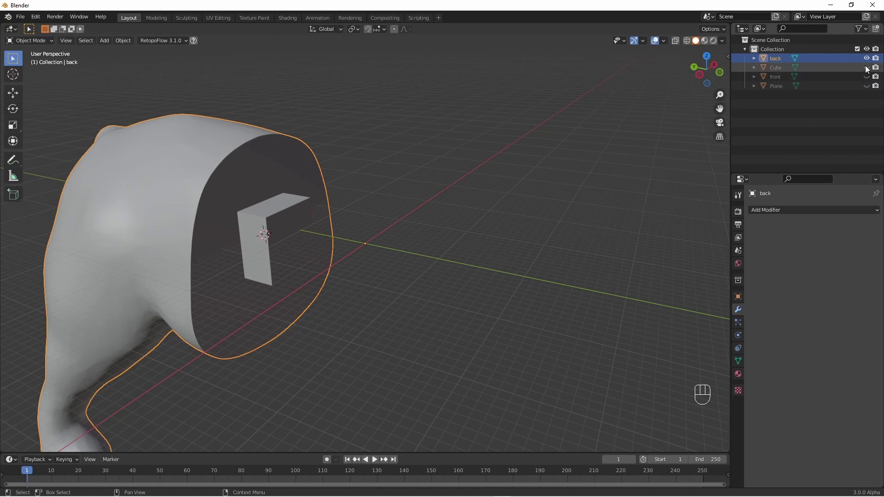
{"action": "left_click", "coordinate": [868, 69]}
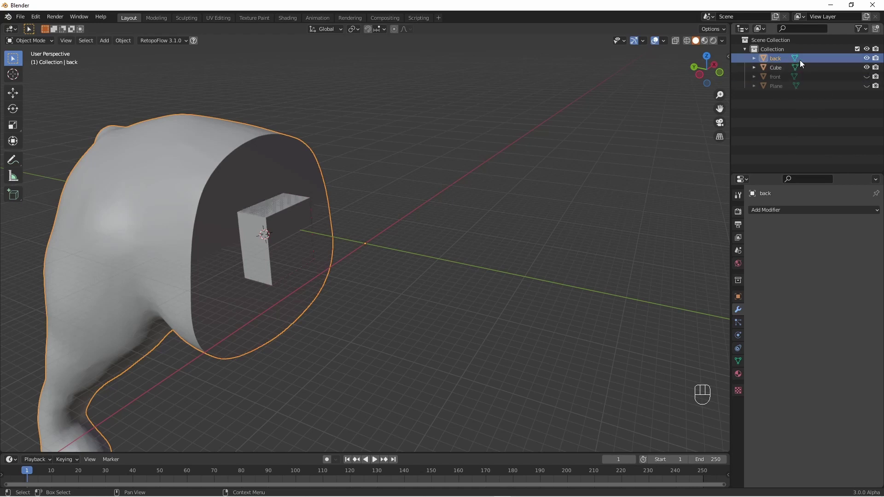
{"action": "left_click", "coordinate": [869, 60]}
{"action": "left_click", "coordinate": [870, 79]}
- Select the cube connector and show its Transform readout with 9.6 m dimensions
{"action": "left_click_drag", "start_coordinate": [432, 273], "coordinate": [546, 254]}
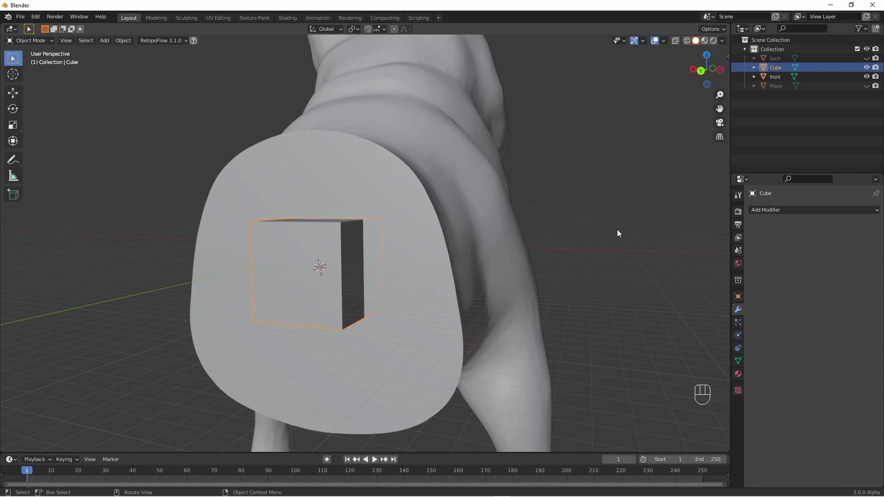
{"action": "key", "text": "n"}
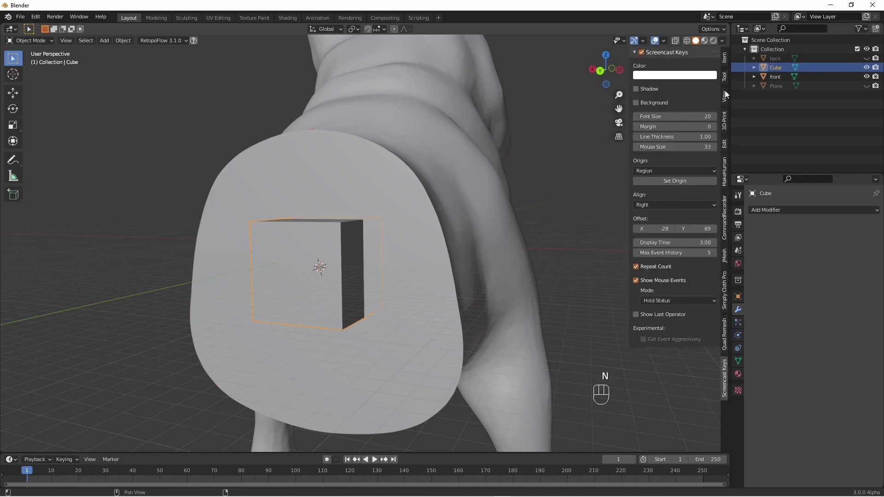
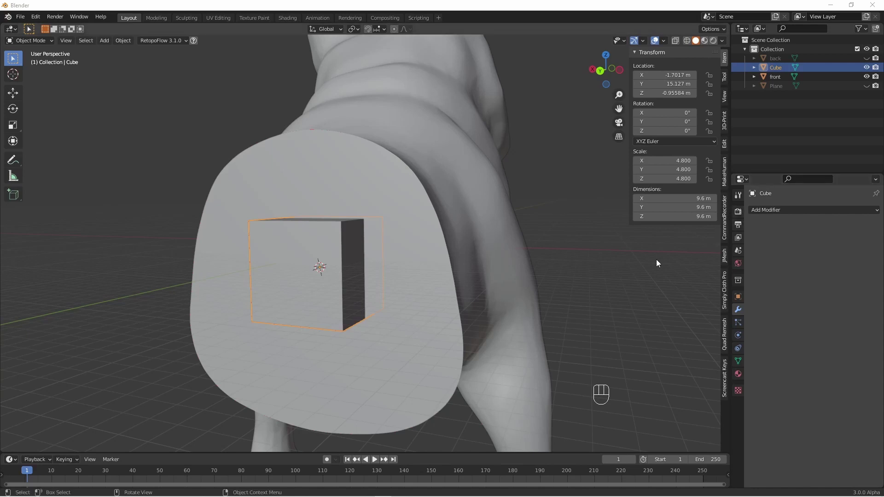
- Give the front piece a Difference boolean with Cube and apply it to cut the socket
{"action": "left_click", "coordinate": [473, 198]}
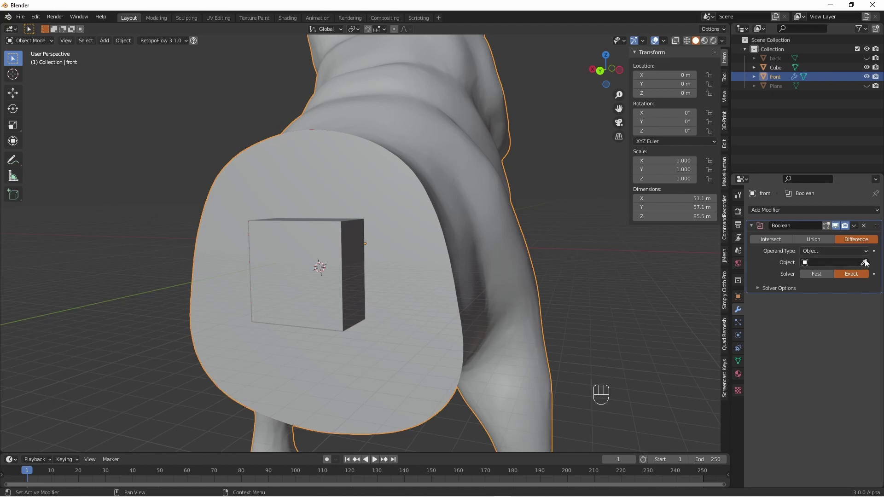
{"action": "left_click", "coordinate": [867, 264]}
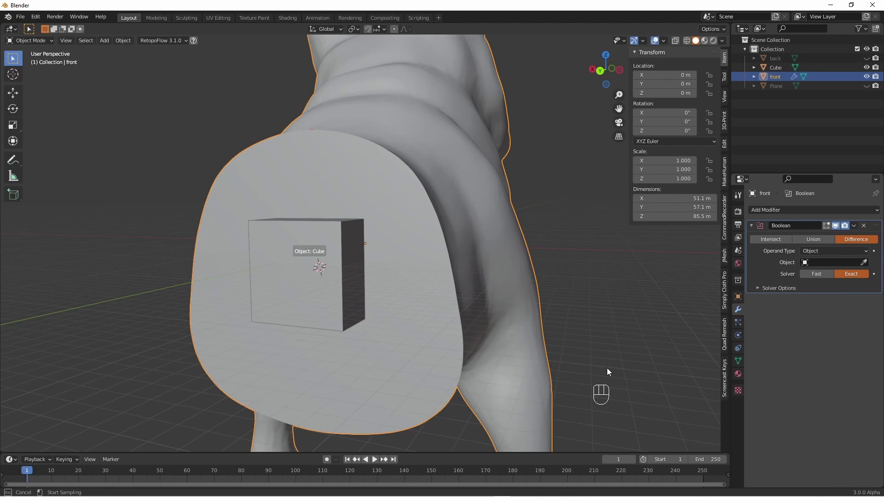
{"action": "left_click_drag", "start_coordinate": [857, 229], "coordinate": [608, 325]}
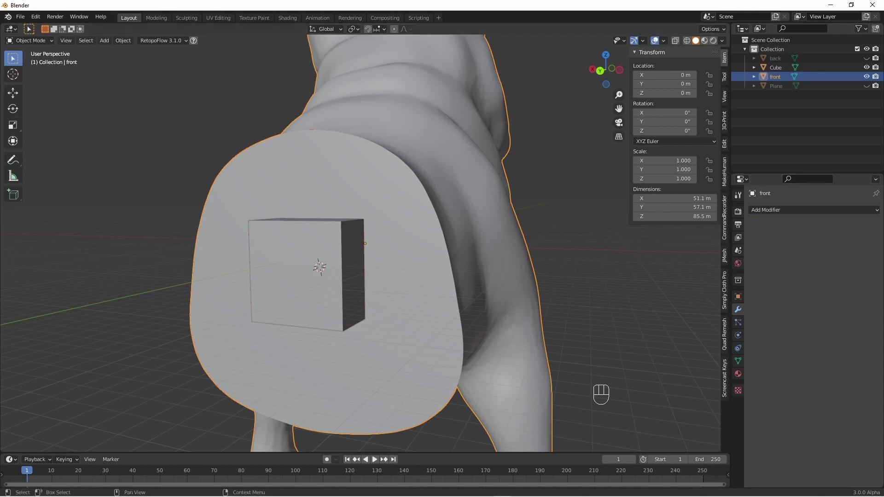
- Hide the cube, show both halves together and orbit to a side view
{"action": "left_click", "coordinate": [870, 70]}
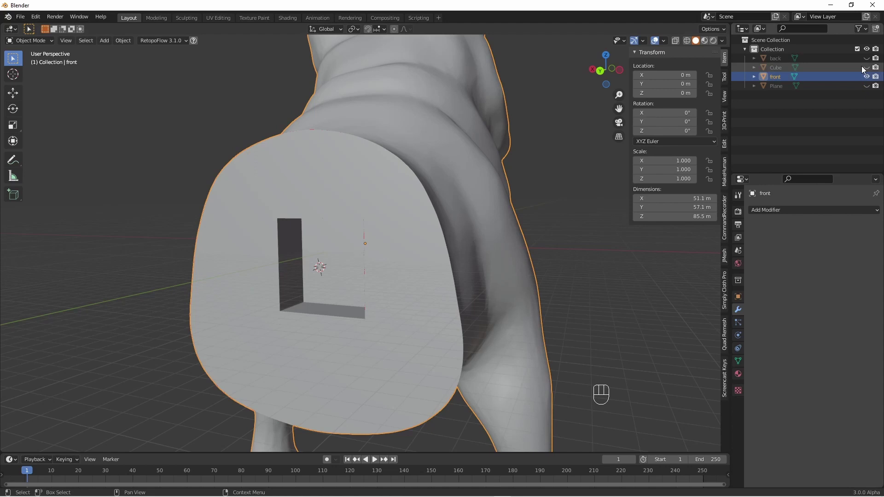
{"action": "left_click", "coordinate": [867, 62]}
{"action": "left_click_drag", "start_coordinate": [548, 252], "coordinate": [351, 121]}
{"action": "left_click_drag", "start_coordinate": [355, 124], "coordinate": [358, 120]}
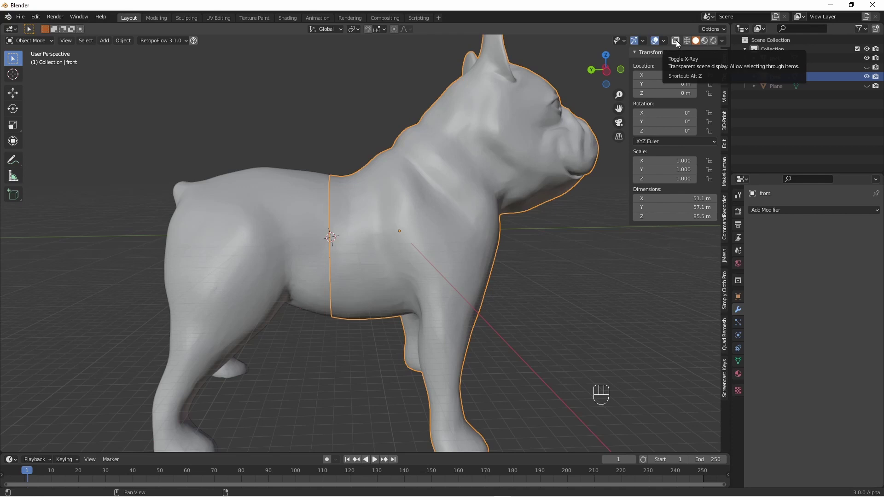
- Make the model see-through and orbit inside the body to inspect the cutting patches
{"action": "left_click", "coordinate": [679, 43]}
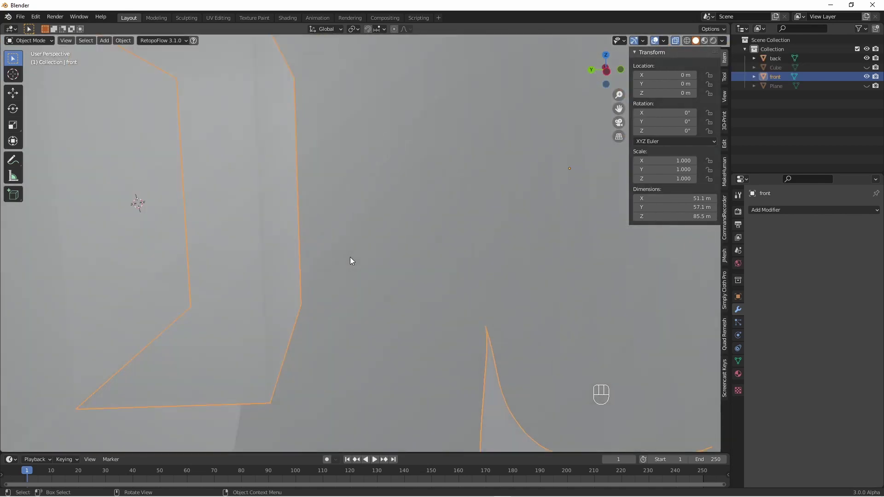
{"action": "left_click_drag", "start_coordinate": [350, 257], "coordinate": [364, 295]}
{"action": "left_click_drag", "start_coordinate": [357, 292], "coordinate": [546, 305]}
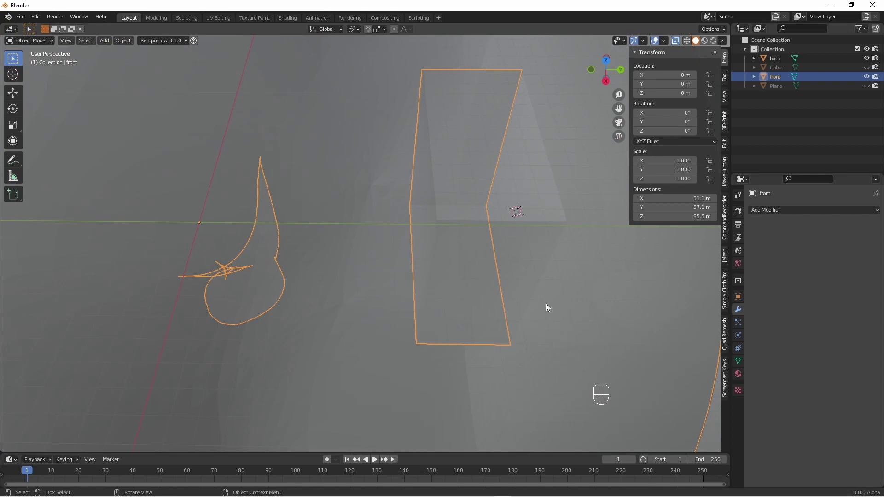
{"action": "left_click_drag", "start_coordinate": [540, 299], "coordinate": [525, 282]}
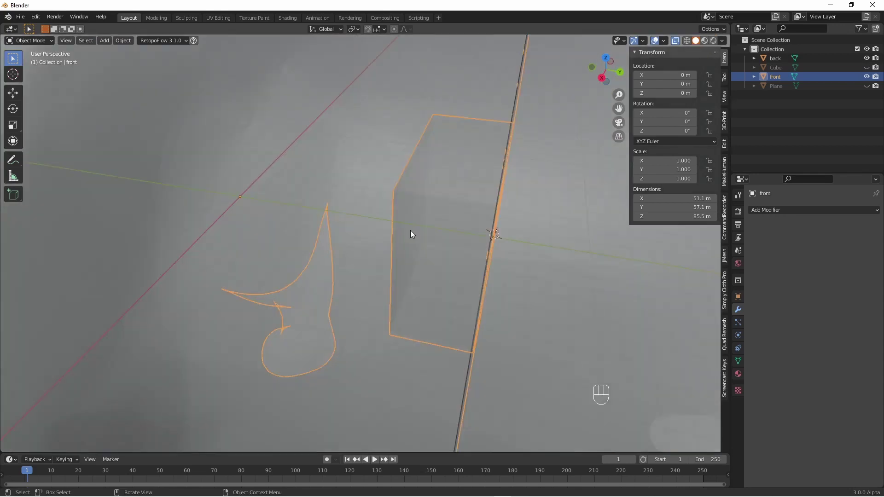
{"action": "left_click_drag", "start_coordinate": [527, 146], "coordinate": [361, 113]}
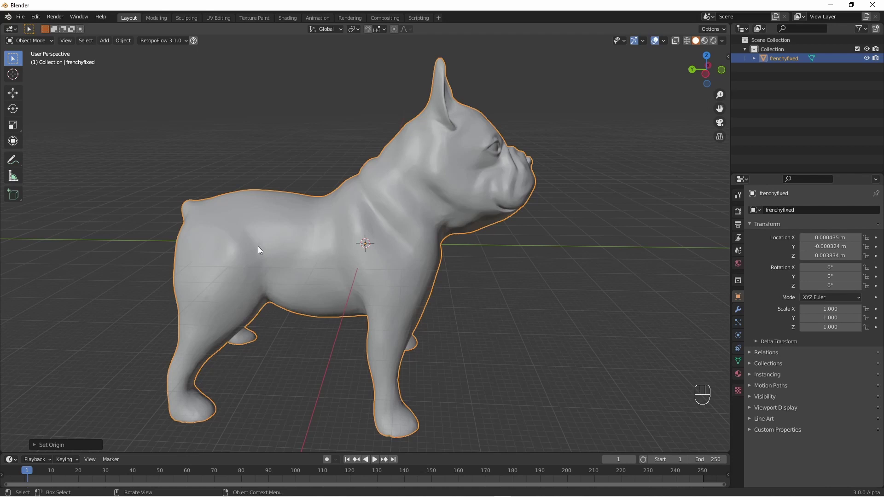
- Place the 3D cursor on the hind hip, add a cube there and merge it to a single point
{"action": "left_click", "coordinate": [260, 249]}
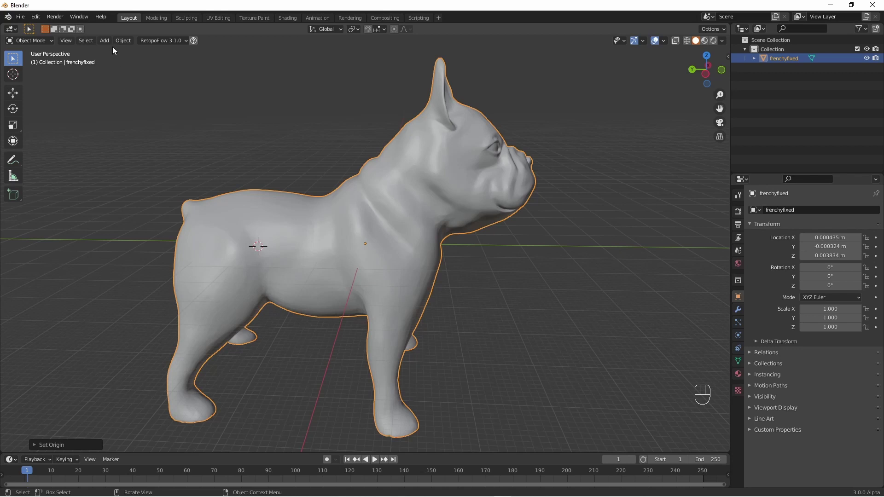
{"action": "left_click_drag", "start_coordinate": [109, 43], "coordinate": [206, 65]}
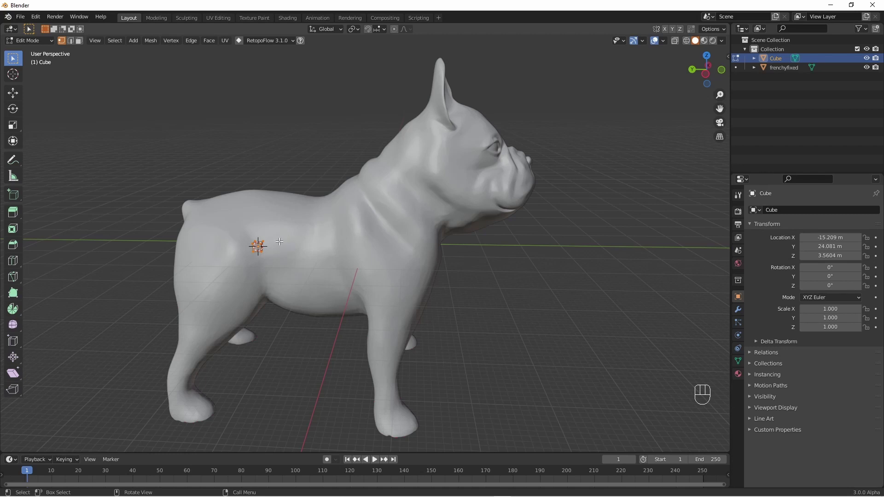
{"action": "key", "text": "m"}
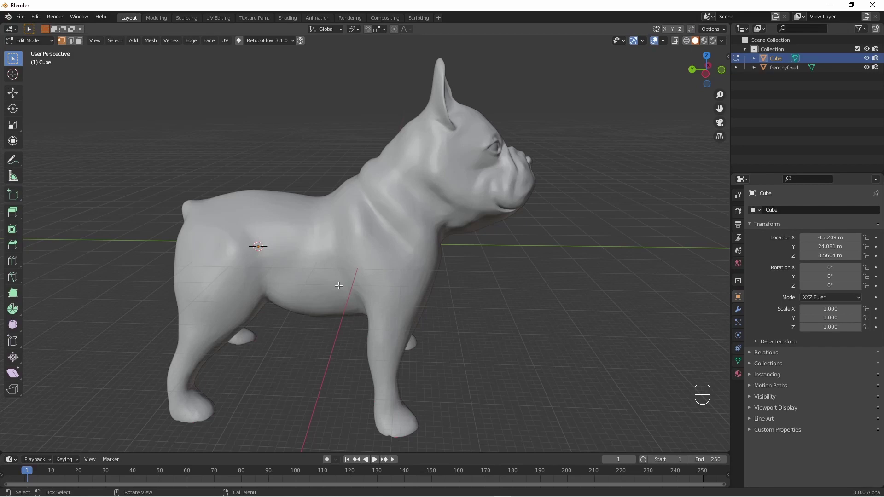
{"action": "key", "text": "Tab"}
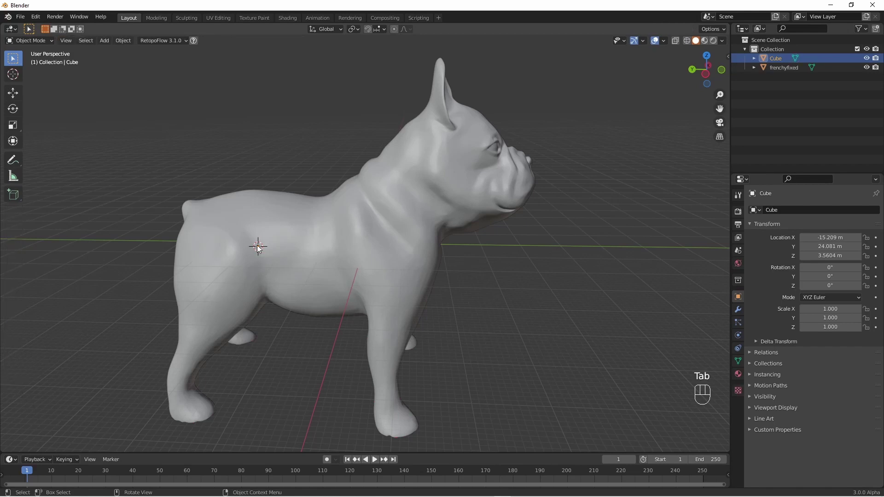
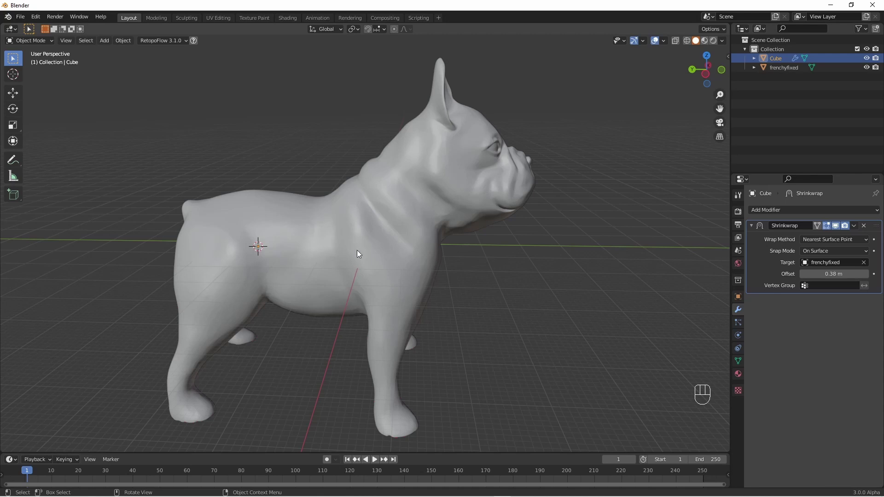
- Enter mesh editing on the shrinkwrapped point cube to begin tracing
{"action": "key", "text": "Tab"}
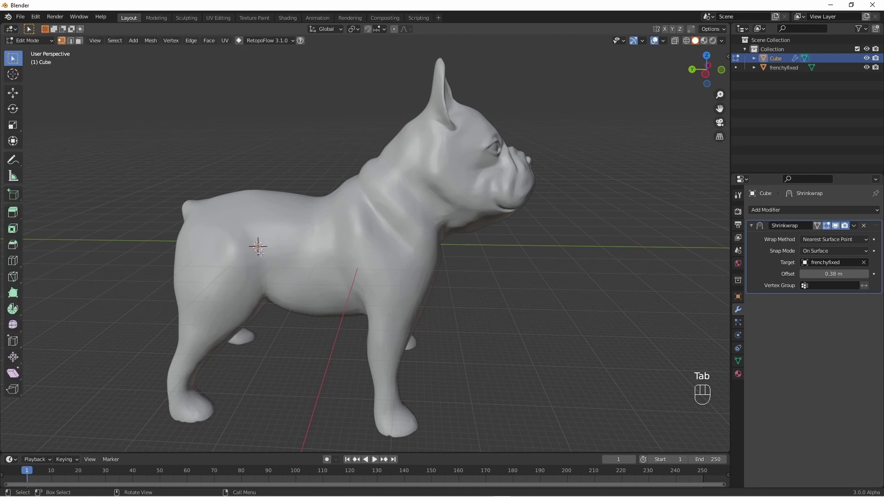
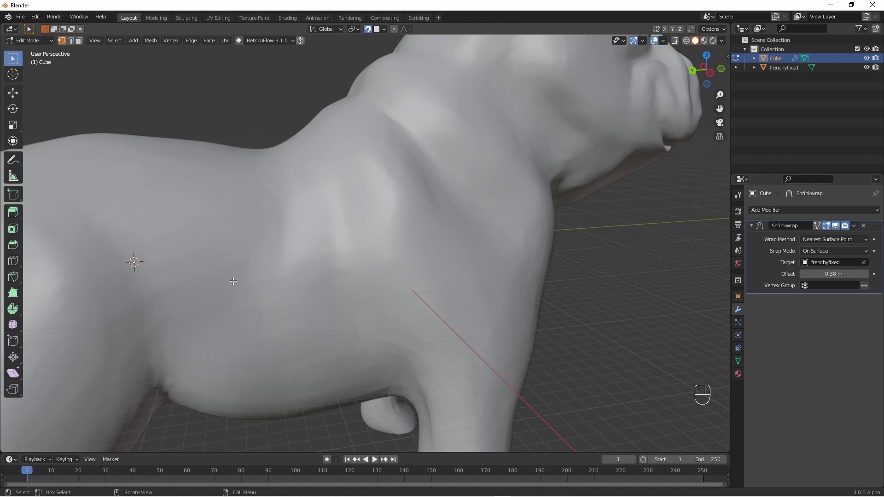
- Extrude new points along the hip to trace the cut line and close the loop
{"action": "left_click_drag", "start_coordinate": [231, 261], "coordinate": [349, 268]}
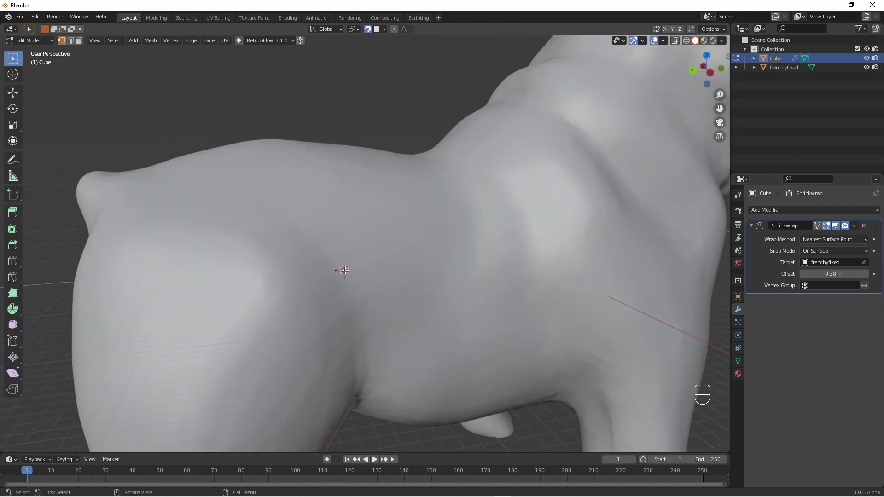
{"action": "key", "text": "e"}
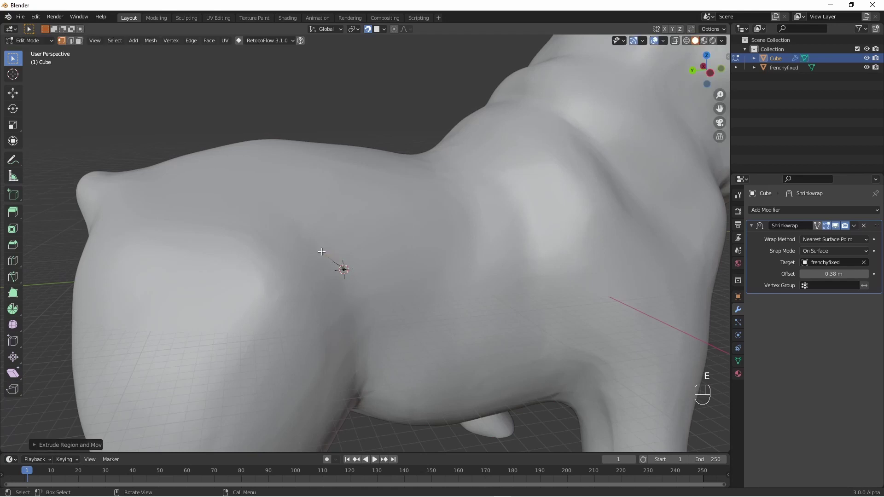
{"action": "key", "text": "e"}
{"action": "key", "text": "e"}
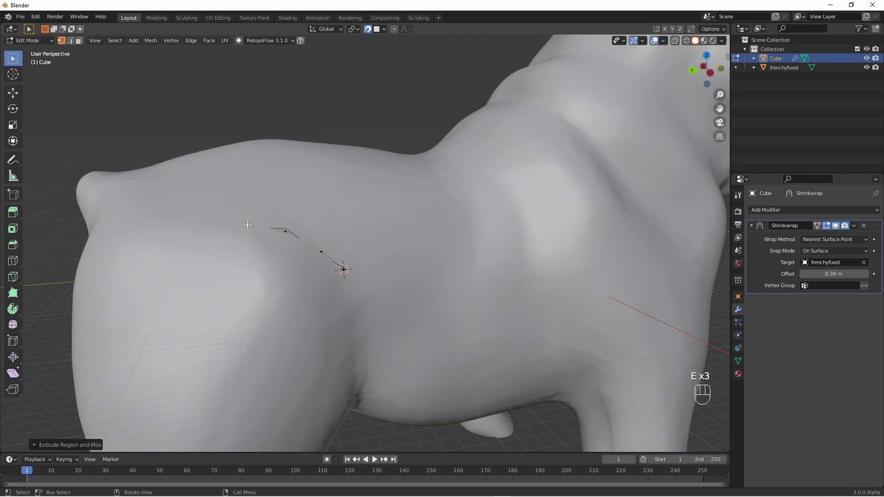
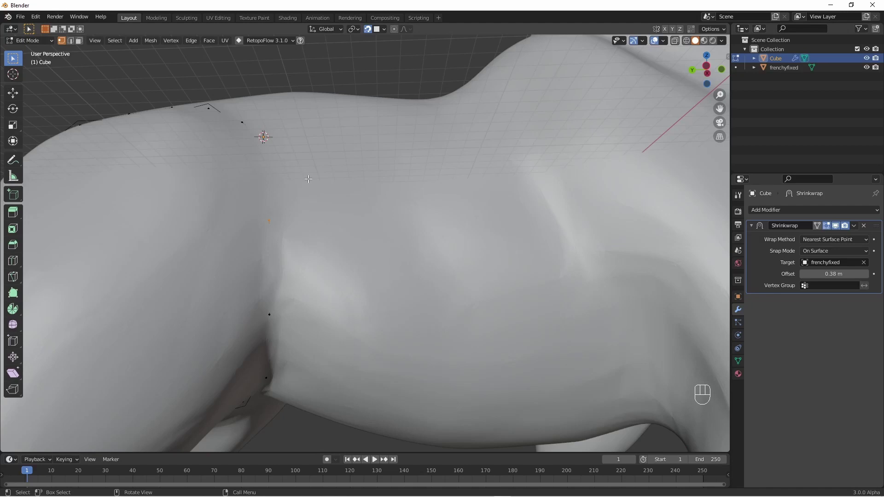
{"action": "key", "text": "f"}
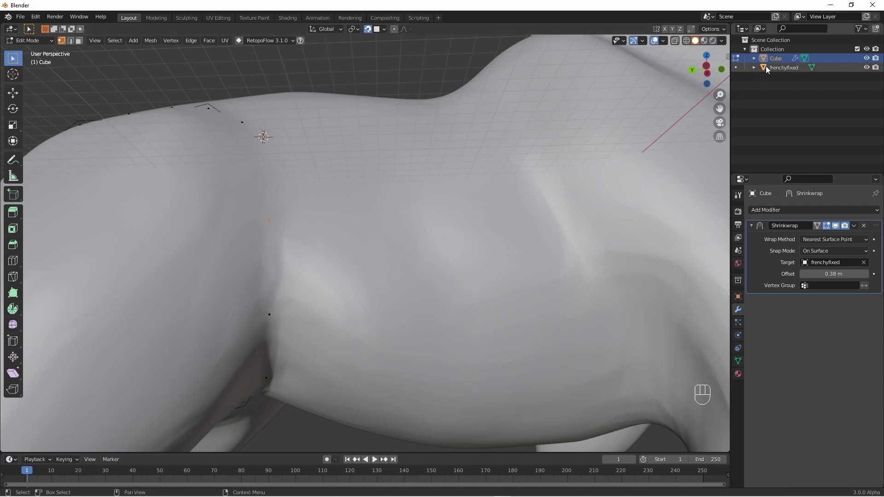
- Apply the Shrinkwrap to the outline loop, toggling frenchyfixed visibility to check it
{"action": "left_click", "coordinate": [868, 67]}
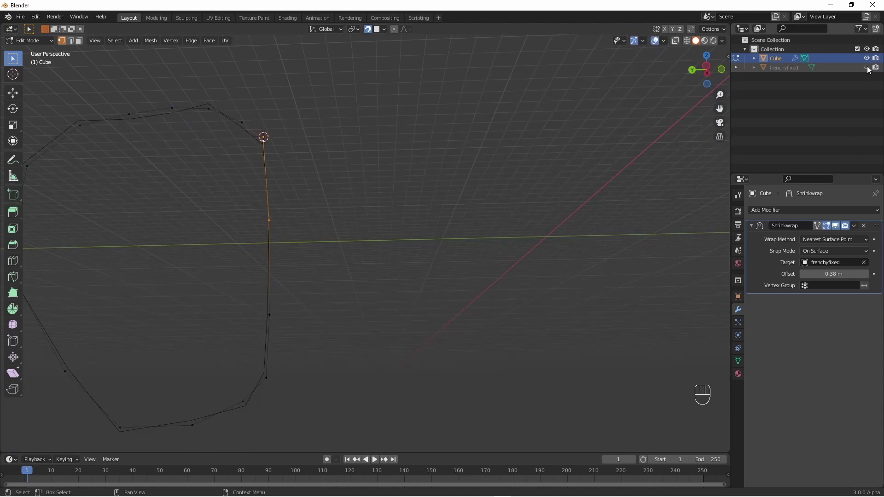
{"action": "left_click", "coordinate": [869, 71]}
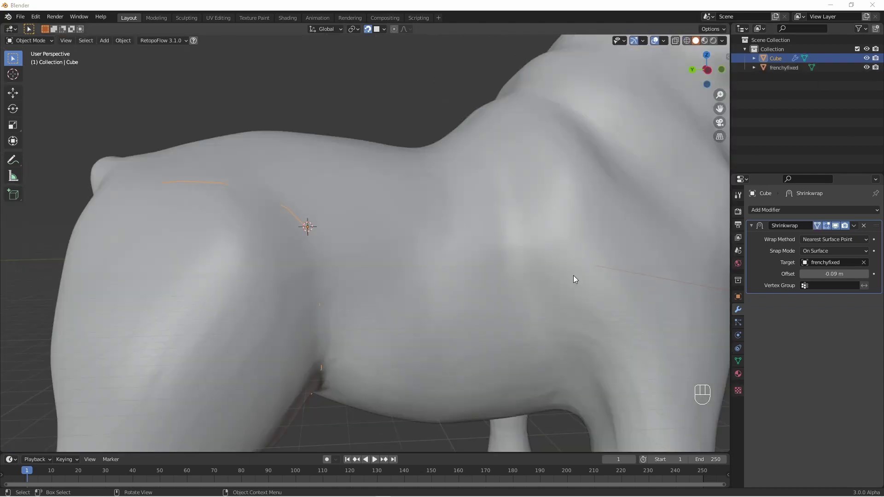
{"action": "left_click_drag", "start_coordinate": [856, 229], "coordinate": [819, 241]}
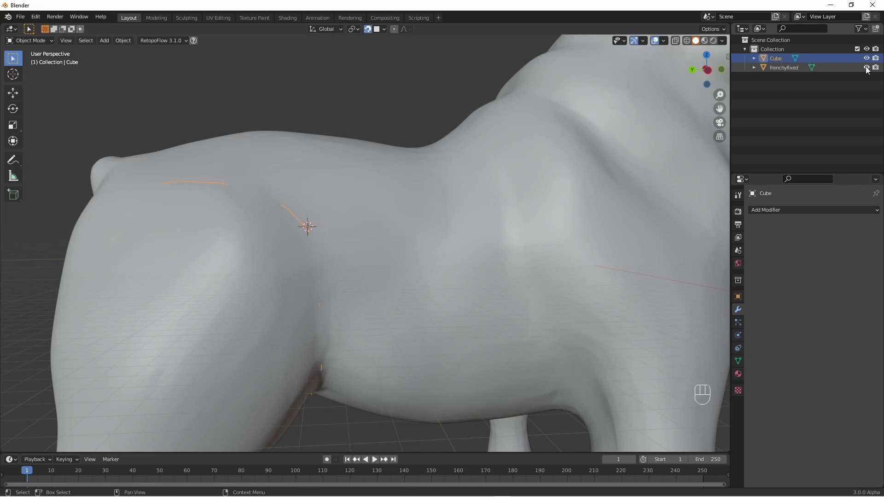
{"action": "left_click", "coordinate": [868, 68]}
{"action": "left_click_drag", "start_coordinate": [489, 195], "coordinate": [478, 191]}
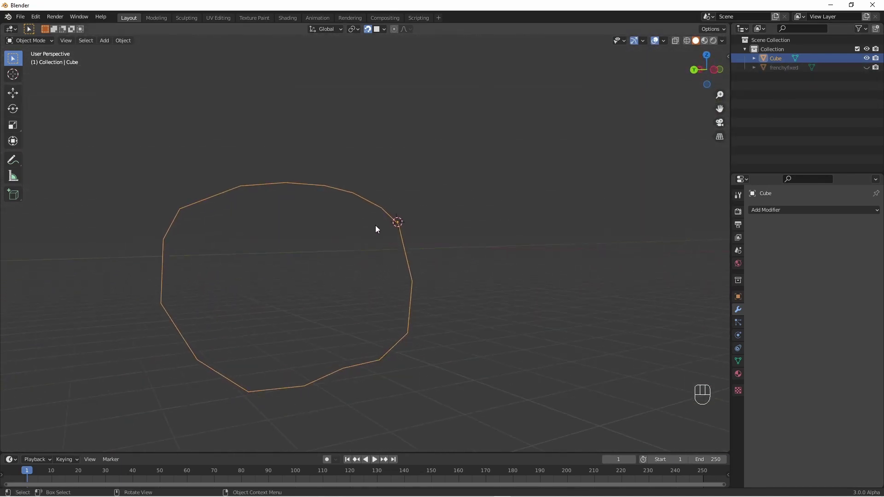
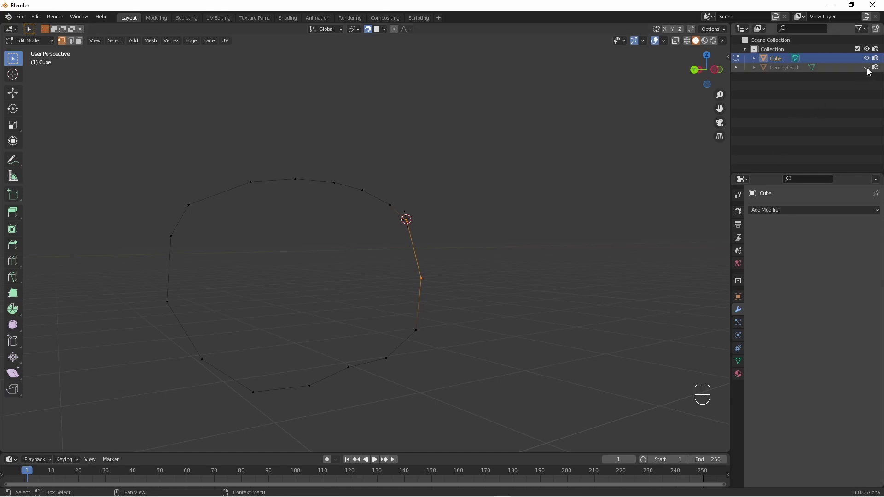
- Show the dog body, select the whole outline loop and extrude it outward into a band
{"action": "left_click", "coordinate": [867, 69]}
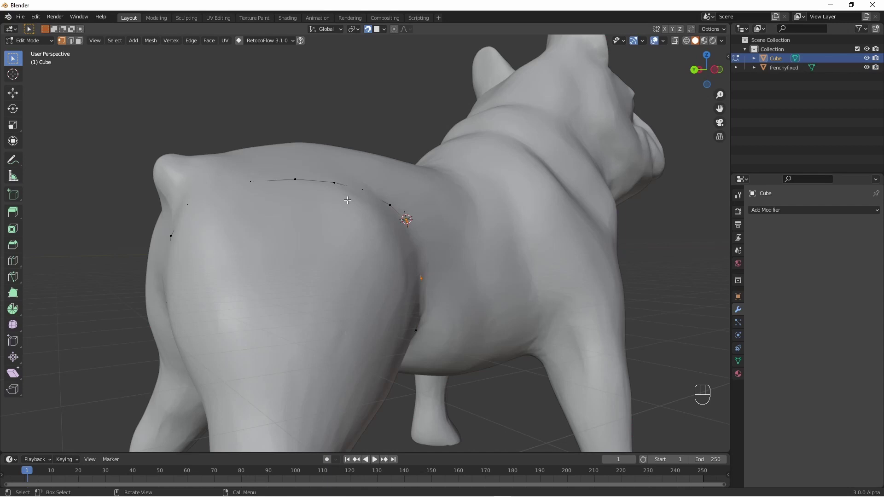
{"action": "key", "text": "a"}
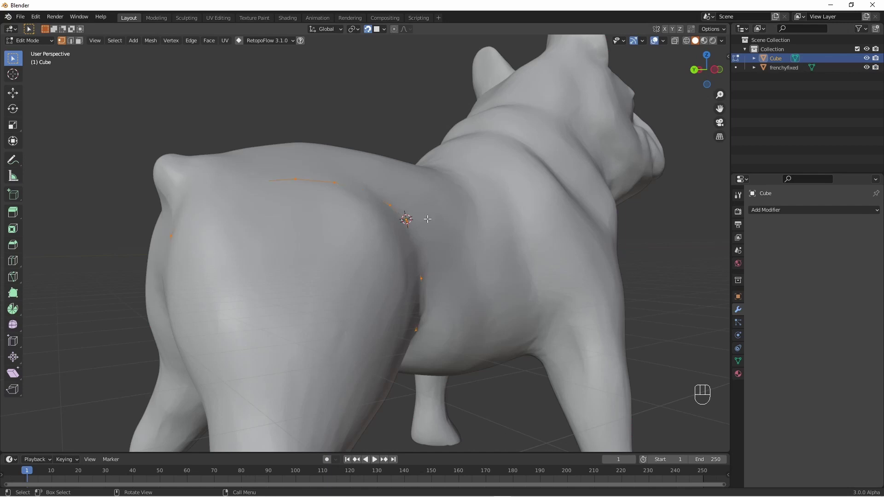
{"action": "key", "text": "e"}
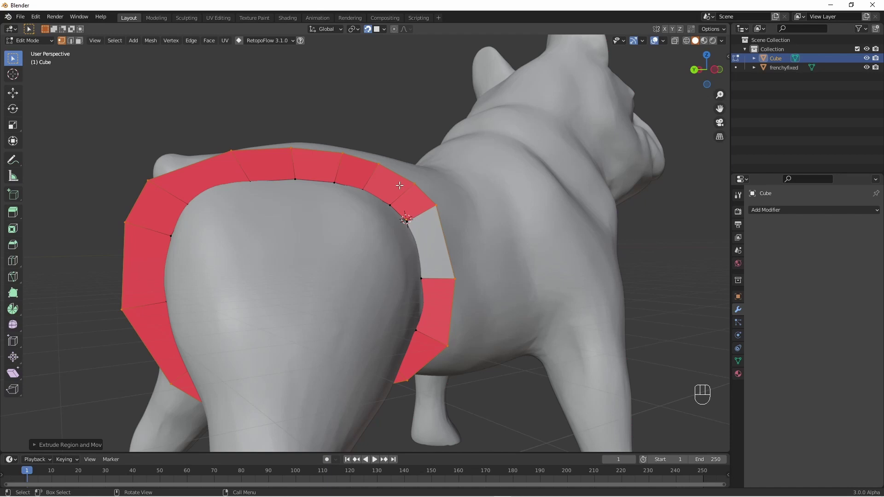
- Select all faces of the band and flip their normals outward
{"action": "key", "text": "3"}
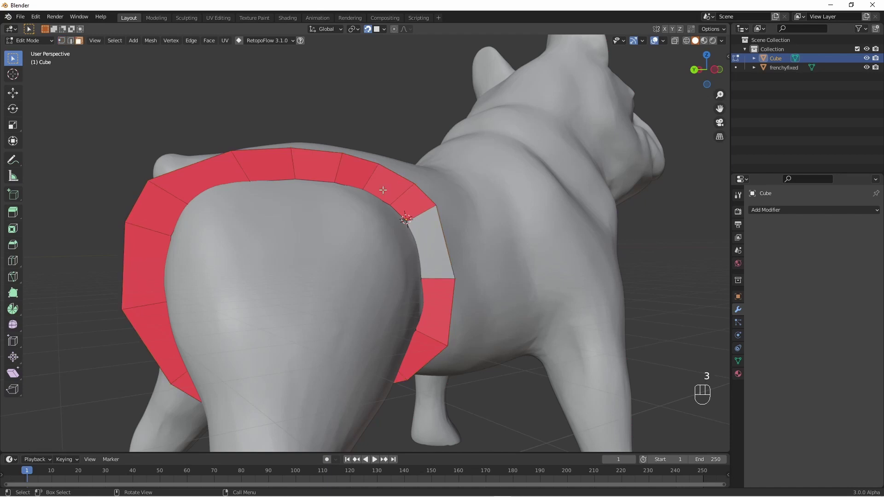
{"action": "key", "text": "a"}
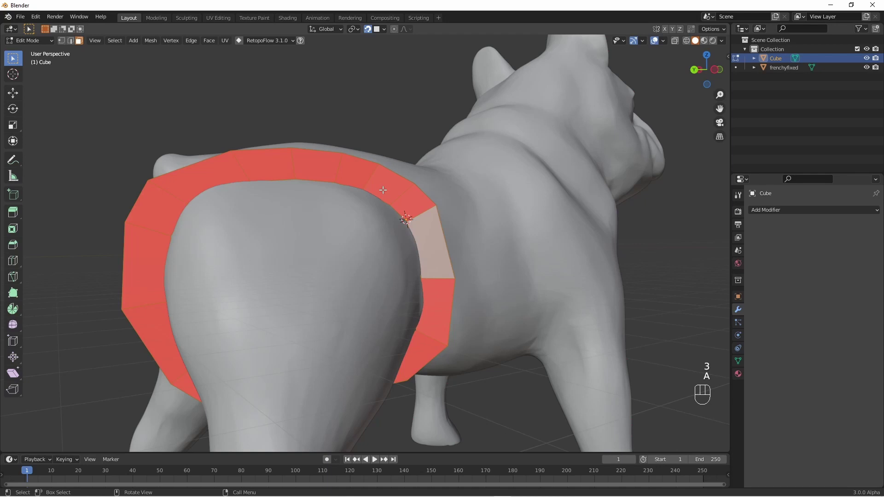
{"action": "key", "text": "alt+n"}
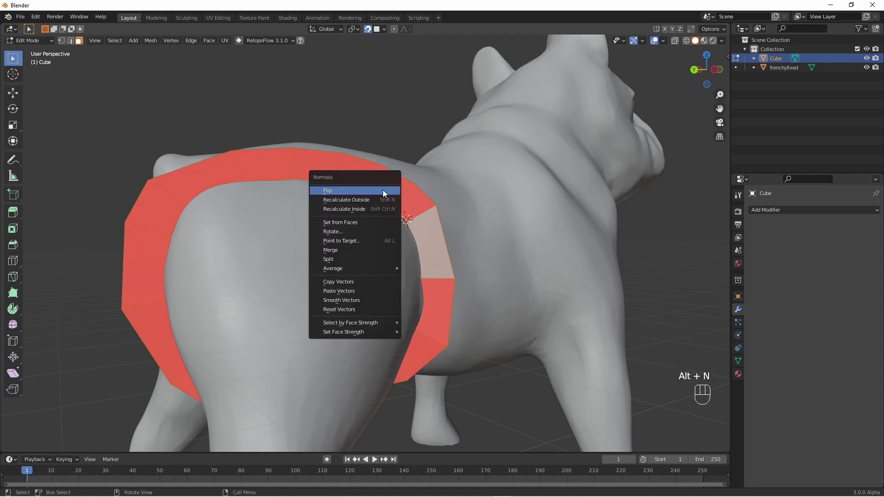
{"action": "left_click", "coordinate": [363, 196]}
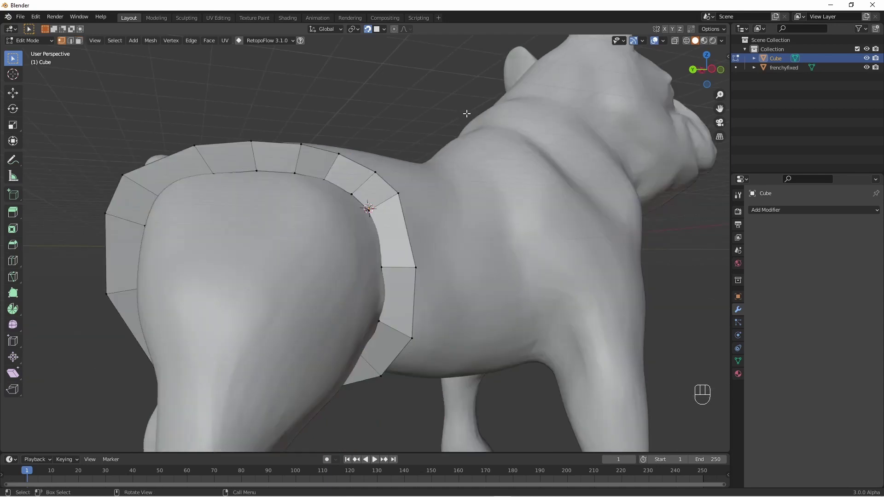
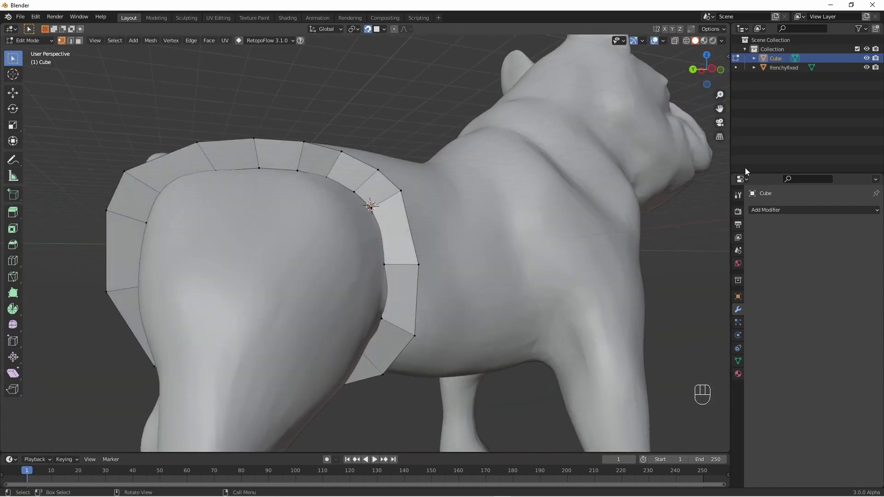
- Hide the body and repeatedly extrude and shrink the inner edge into concentric rings toward a small hole
{"action": "left_click", "coordinate": [870, 69]}
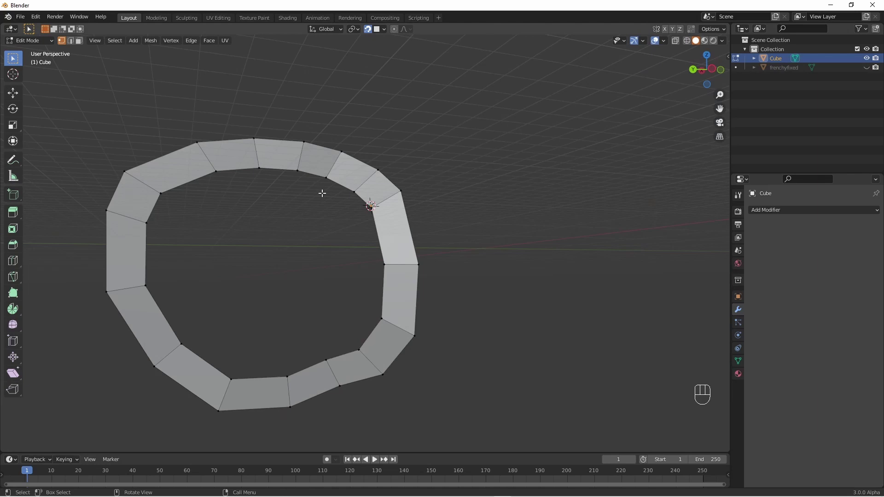
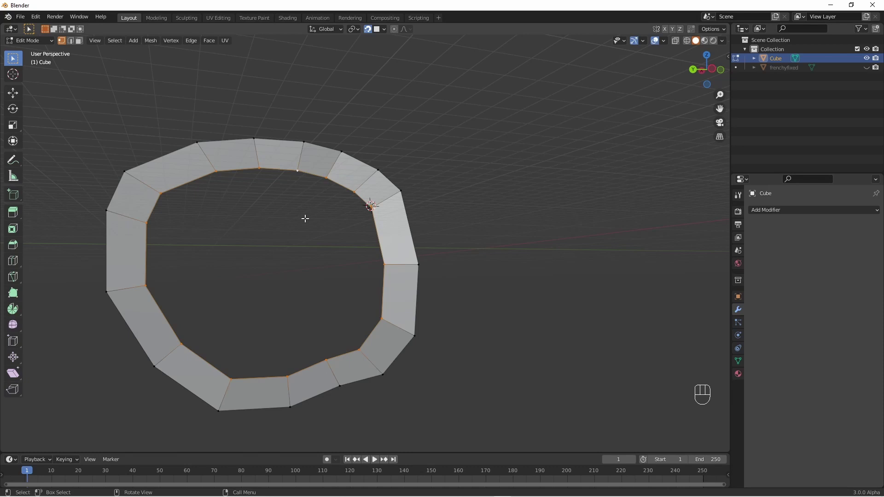
{"action": "key", "text": "e"}
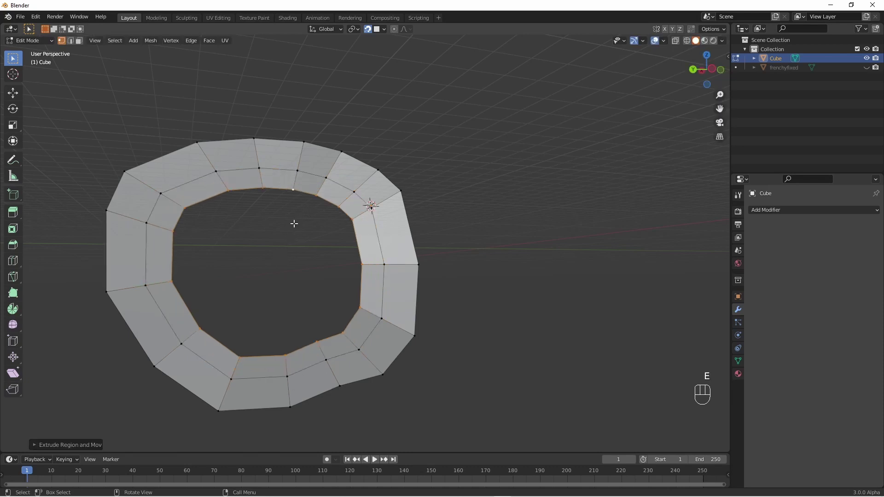
{"action": "key", "text": "e"}
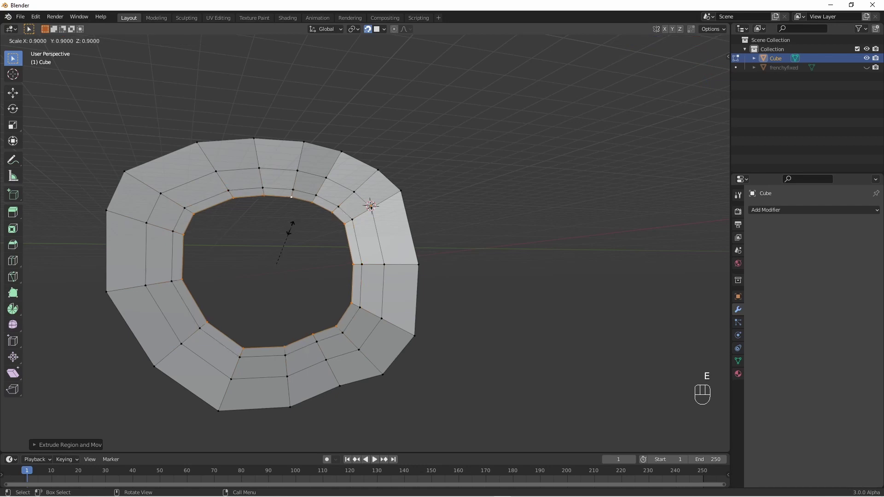
{"action": "key", "text": "e"}
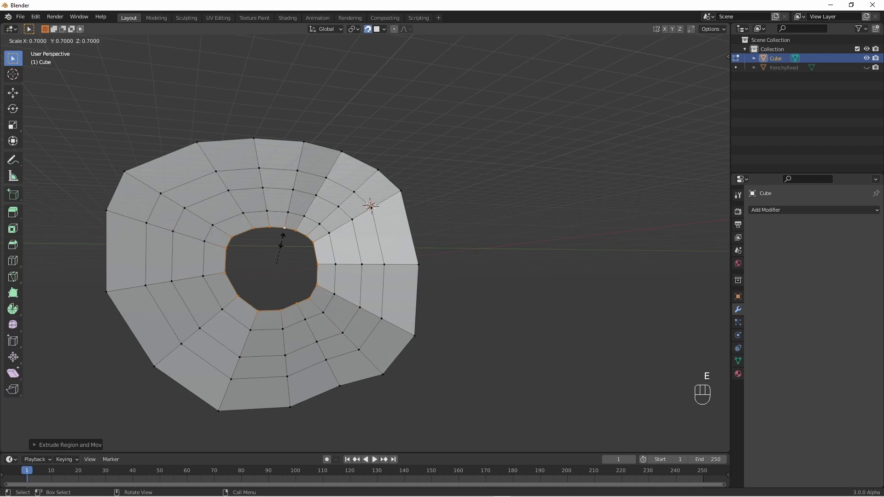
{"action": "key", "text": "e"}
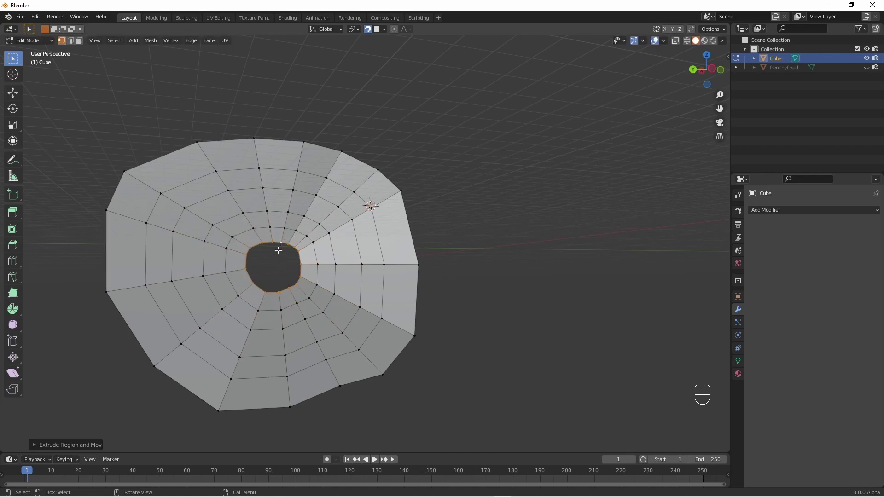
{"action": "key", "text": "e"}
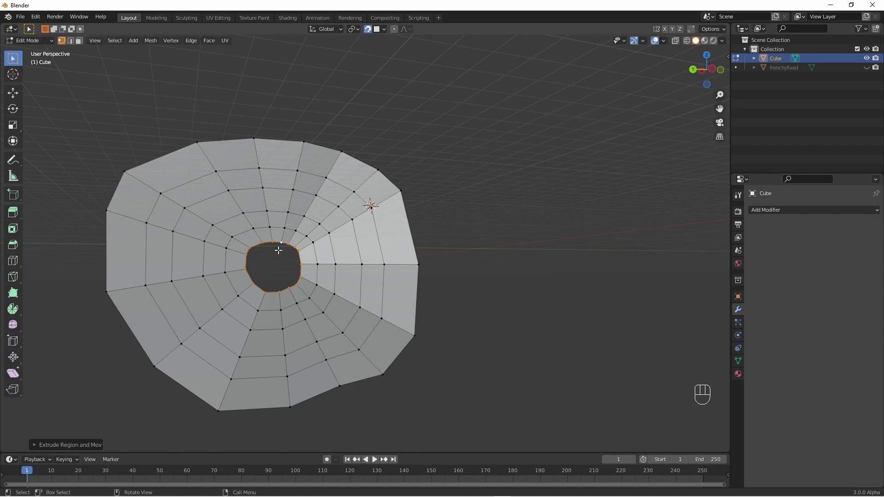
- Bring up the merge options to close the central hole at its center
{"action": "key", "text": "m"}
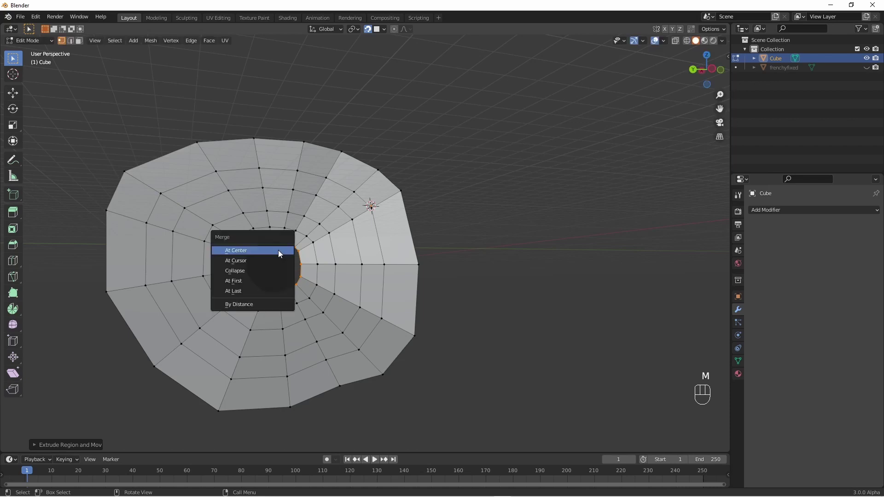
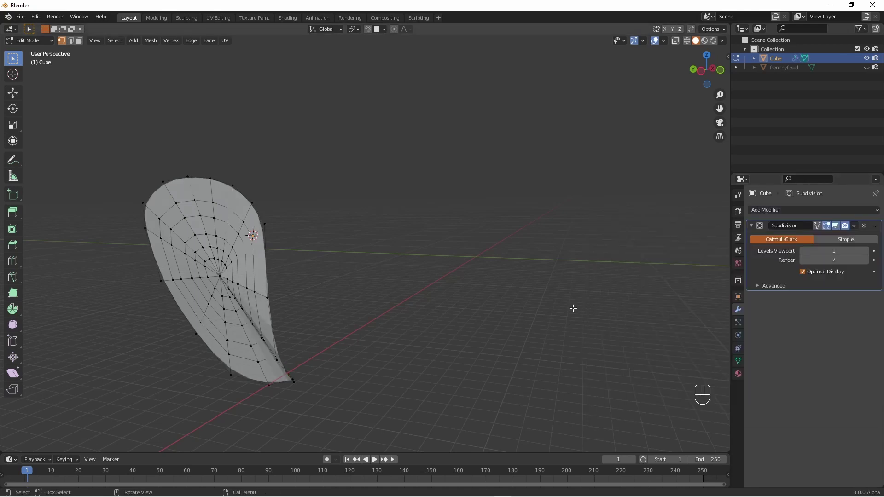
- Set the subdivision viewport level to 2, return to object mode and apply it to the patch
{"action": "left_click", "coordinate": [867, 254]}
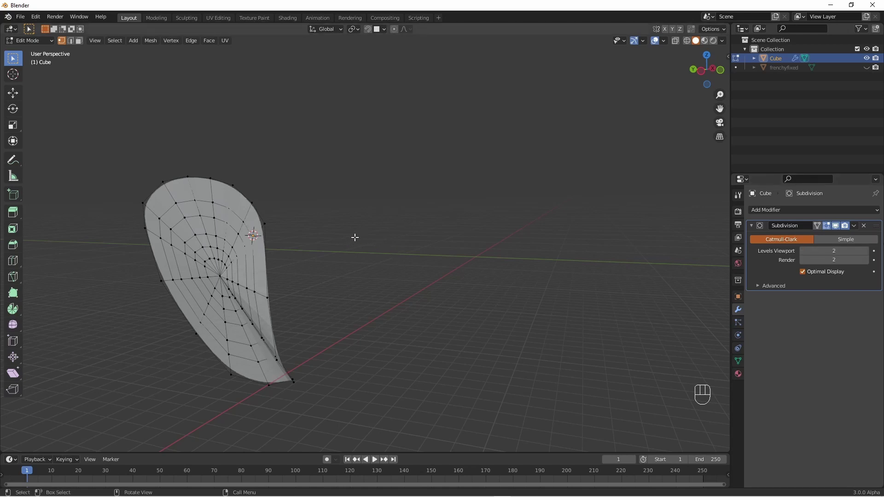
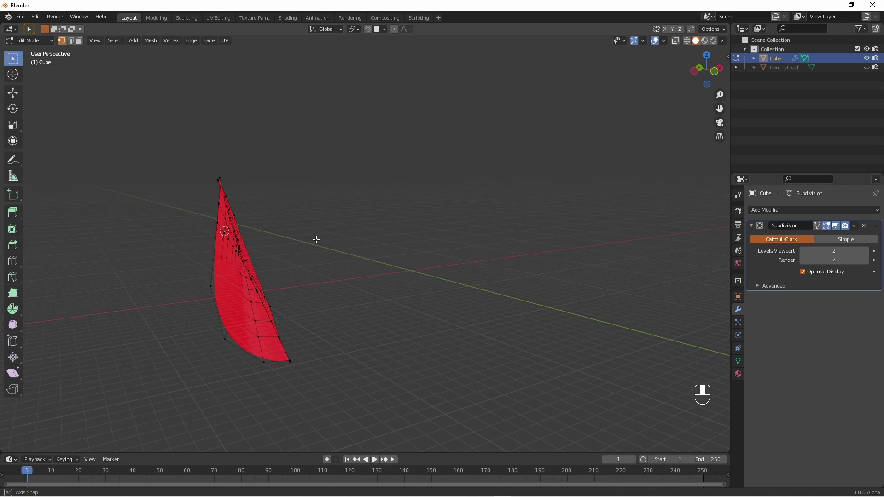
{"action": "key", "text": "Tab"}
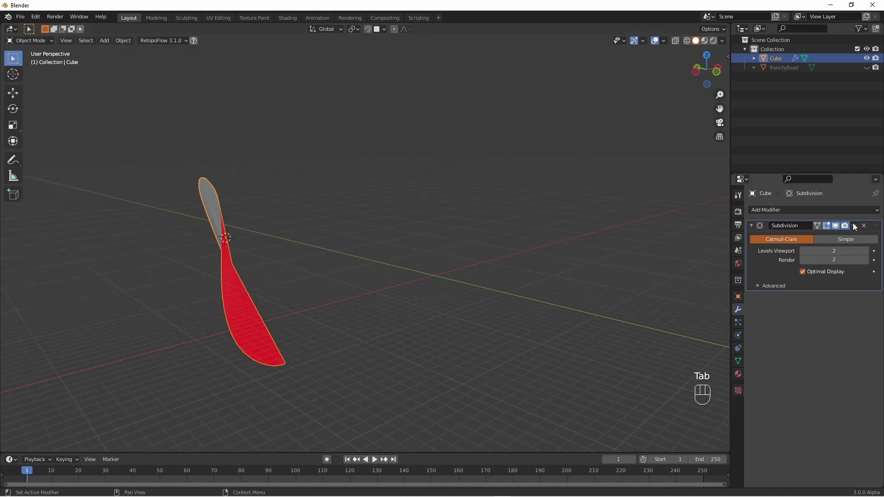
{"action": "left_click_drag", "start_coordinate": [854, 226], "coordinate": [834, 240]}
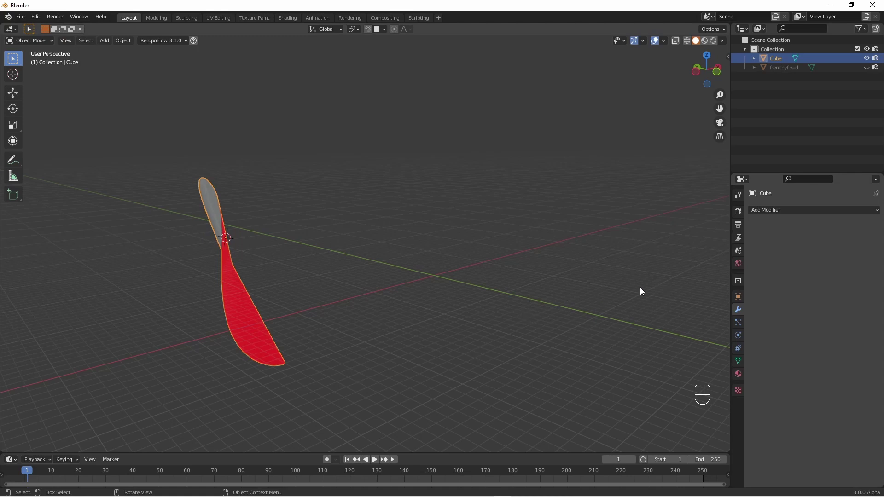
{"action": "left_click_drag", "start_coordinate": [423, 285], "coordinate": [441, 274]}
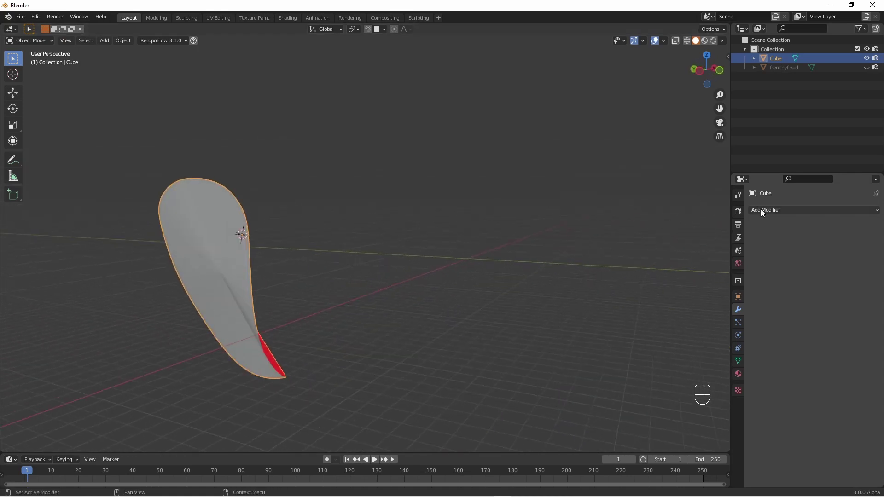
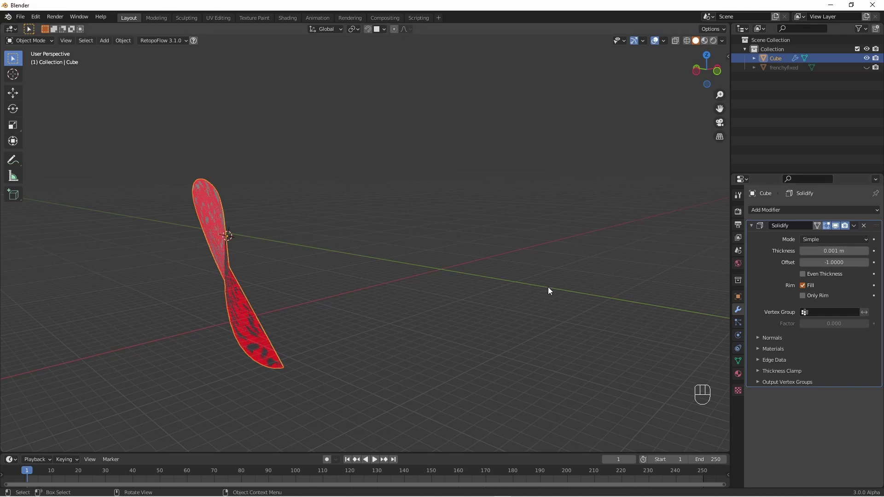
- Apply the 0.001 m Solidify thickness to the patch and orbit to check it
{"action": "left_click_drag", "start_coordinate": [856, 226], "coordinate": [825, 242]}
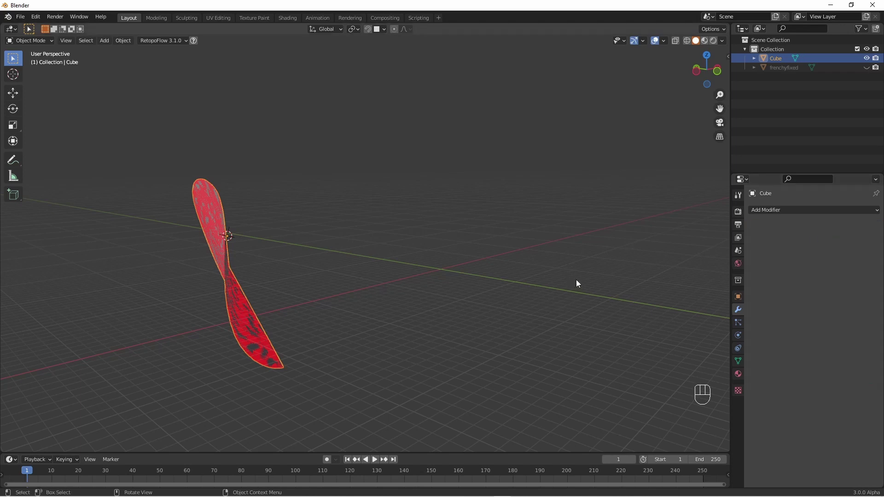
{"action": "left_click_drag", "start_coordinate": [575, 285], "coordinate": [565, 295]}
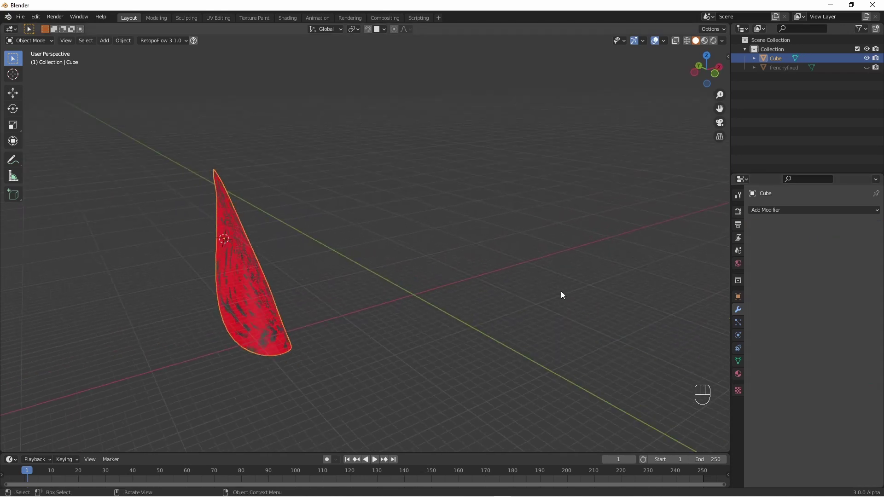
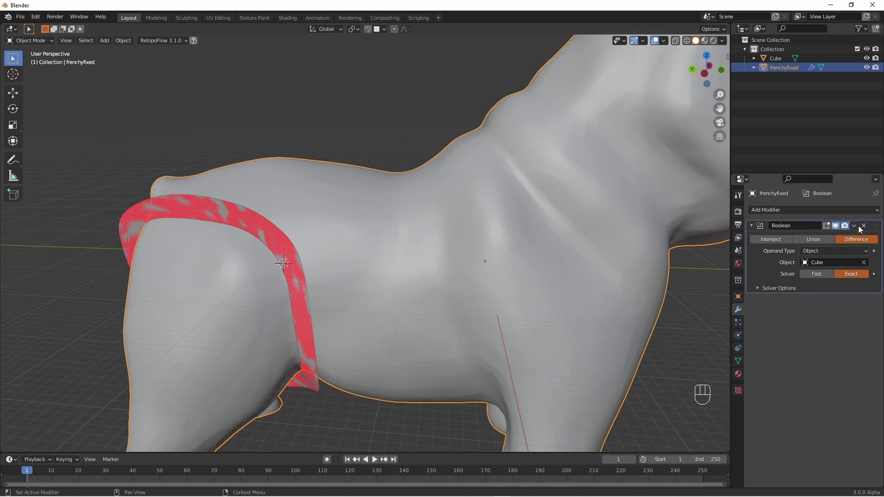
- Apply the Difference boolean on the body, hide the Cube patch and reselect the bulldog
{"action": "left_click_drag", "start_coordinate": [854, 224], "coordinate": [762, 238]}
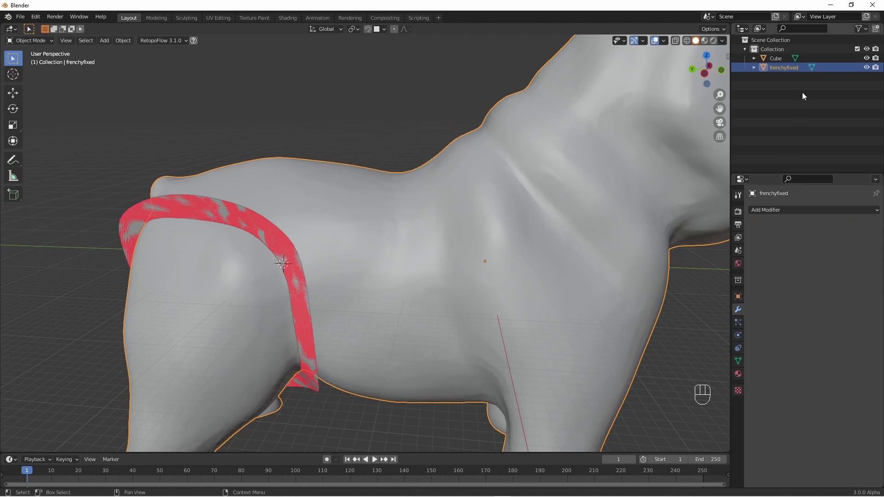
{"action": "left_click", "coordinate": [867, 60]}
{"action": "left_click", "coordinate": [426, 258]}
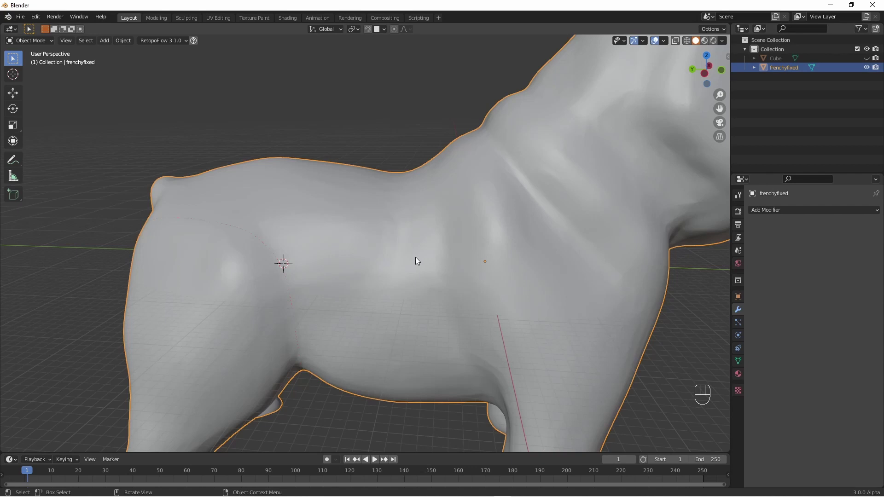
- Select the hind leg's linked geometry and separate it as frenchyfixed.001, then select that piece
{"action": "key", "text": "Tab"}
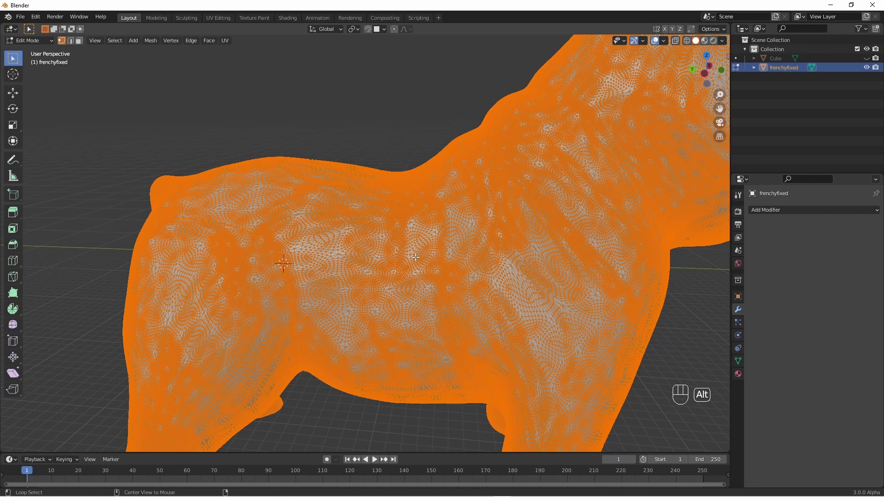
{"action": "key", "text": "alt+a"}
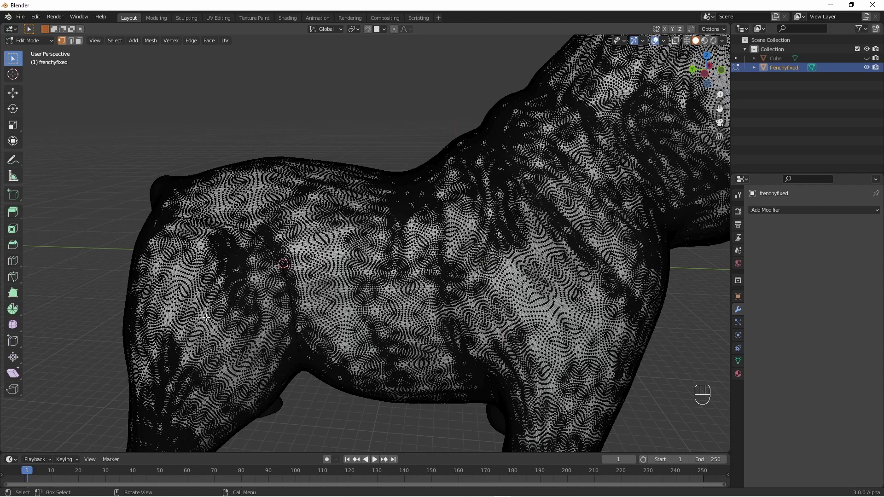
{"action": "key", "text": "l"}
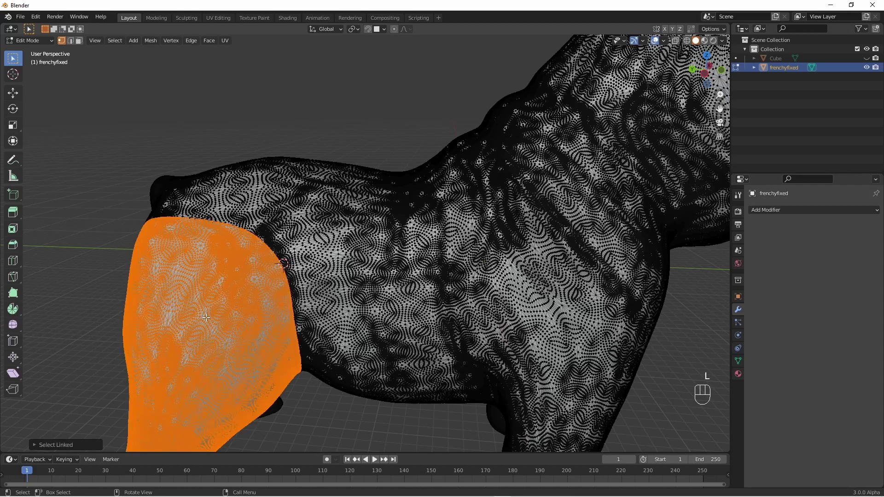
{"action": "key", "text": "p"}
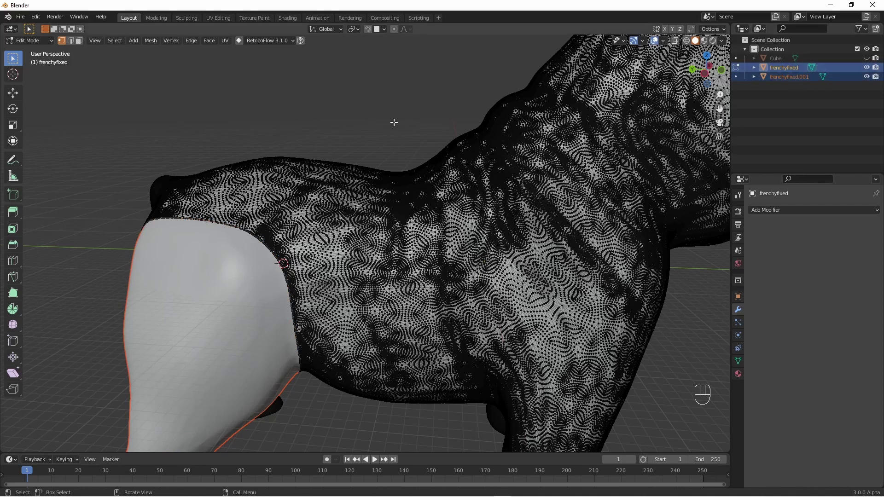
{"action": "key", "text": "Tab"}
{"action": "left_click", "coordinate": [388, 130]}
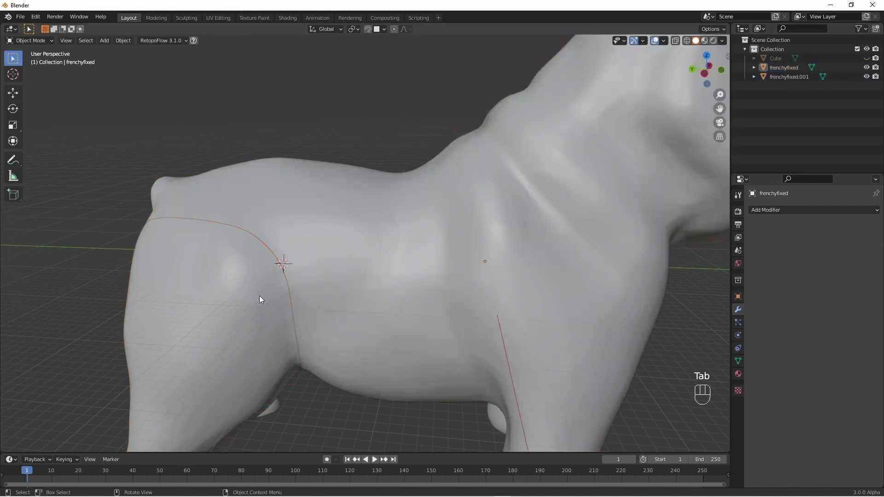
- Hide the bulldog body and orbit to face the hind leg's cut surface for the connector cube
{"action": "key", "text": "g"}
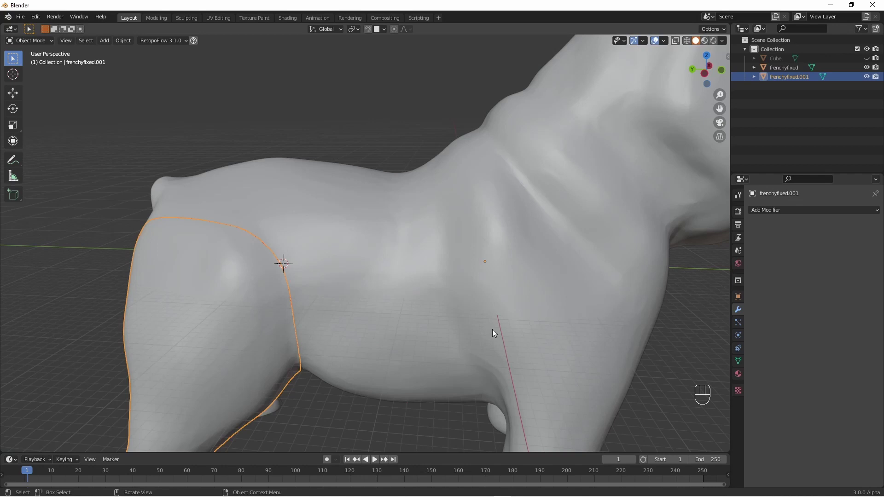
{"action": "left_click_drag", "start_coordinate": [429, 313], "coordinate": [538, 283]}
{"action": "left_click_drag", "start_coordinate": [539, 283], "coordinate": [408, 308]}
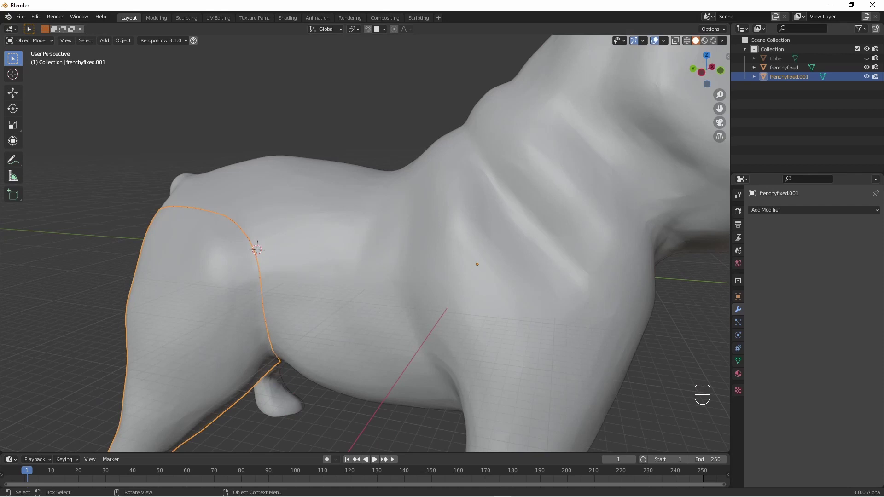
{"action": "left_click_drag", "start_coordinate": [645, 145], "coordinate": [415, 242]}
{"action": "left_click", "coordinate": [346, 217]}
{"action": "left_click_drag", "start_coordinate": [109, 42], "coordinate": [204, 59]}
- Place and rotate the cube in the seam, unhide the body and make it see-through with X-ray
{"action": "key", "text": "s"}
{"action": "key", "text": "r"}
{"action": "left_click_drag", "start_coordinate": [399, 288], "coordinate": [446, 272]}
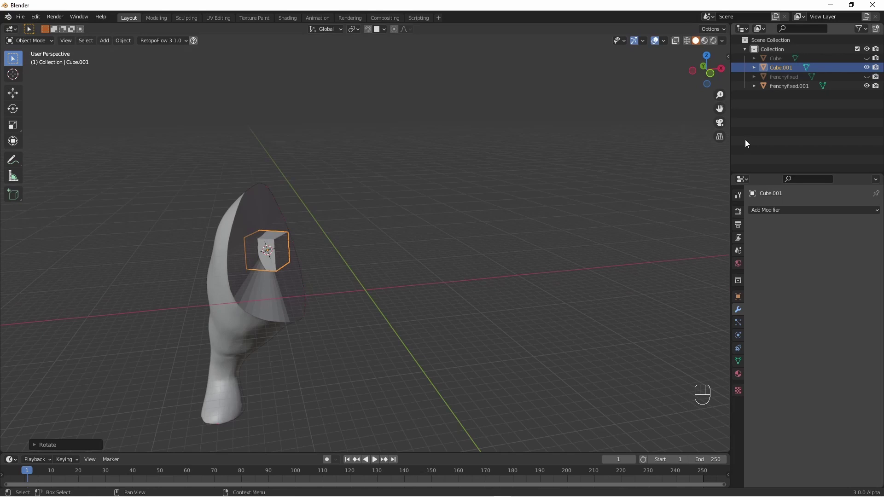
{"action": "middle_click", "coordinate": [869, 80]}
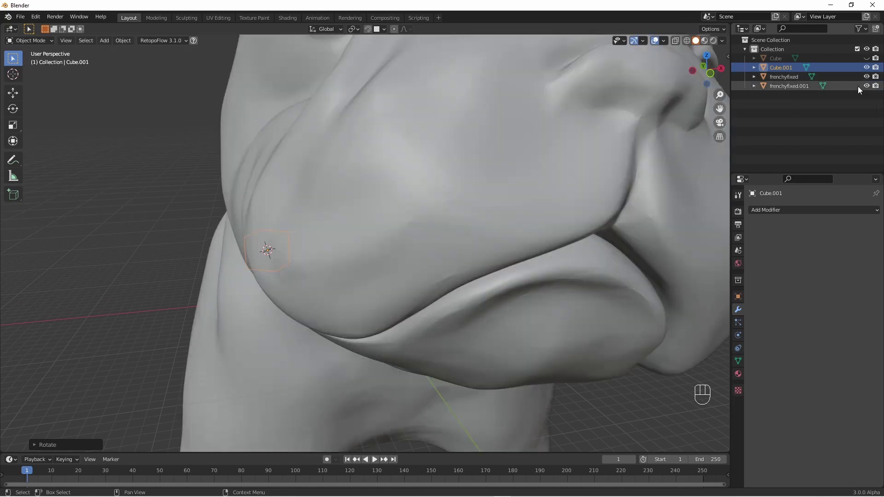
{"action": "left_click_drag", "start_coordinate": [223, 147], "coordinate": [343, 195]}
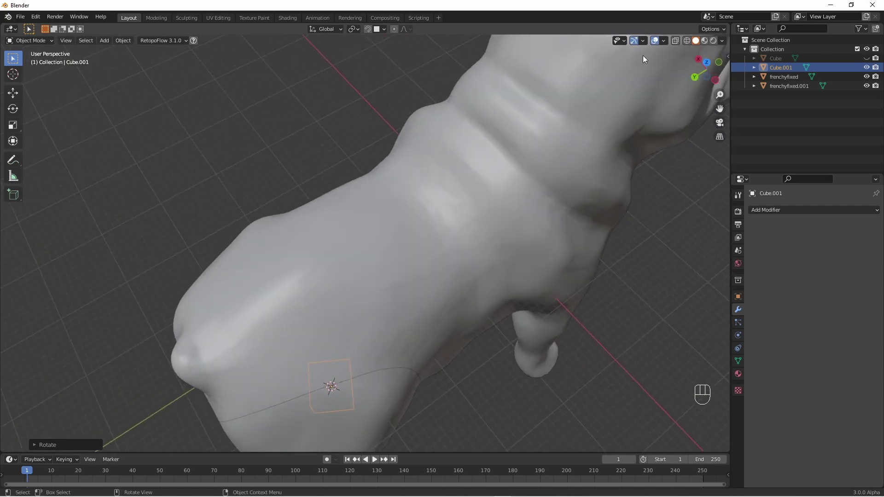
{"action": "middle_click", "coordinate": [518, 201]}
{"action": "left_click", "coordinate": [422, 311]}
- Stretch the cube along X and slide it along X so it straddles the hip seam
{"action": "left_click_drag", "start_coordinate": [419, 309], "coordinate": [407, 298]}
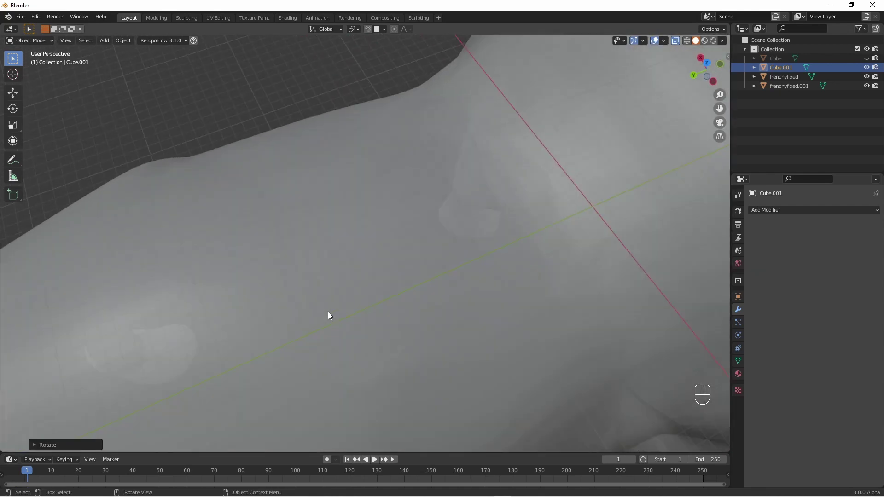
{"action": "middle_click", "coordinate": [328, 309]}
{"action": "left_click_drag", "start_coordinate": [327, 301], "coordinate": [380, 164]}
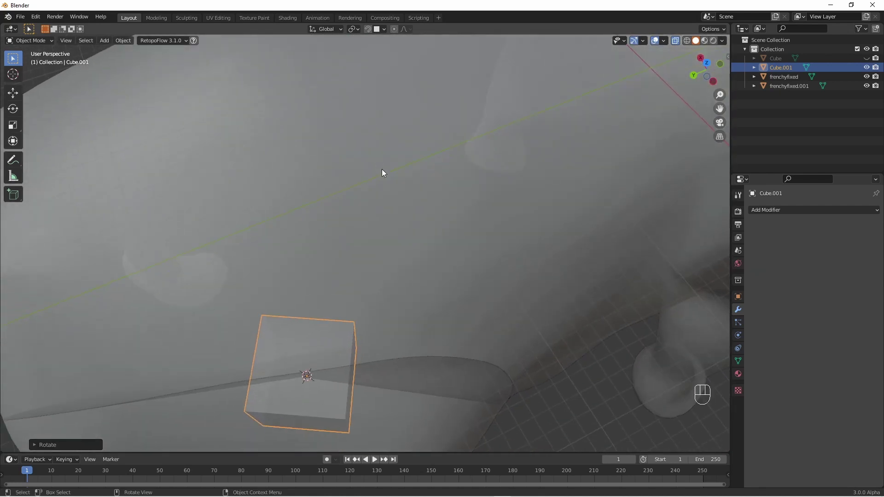
{"action": "left_click_drag", "start_coordinate": [388, 249], "coordinate": [310, 222]}
{"action": "left_click_drag", "start_coordinate": [310, 222], "coordinate": [310, 208]}
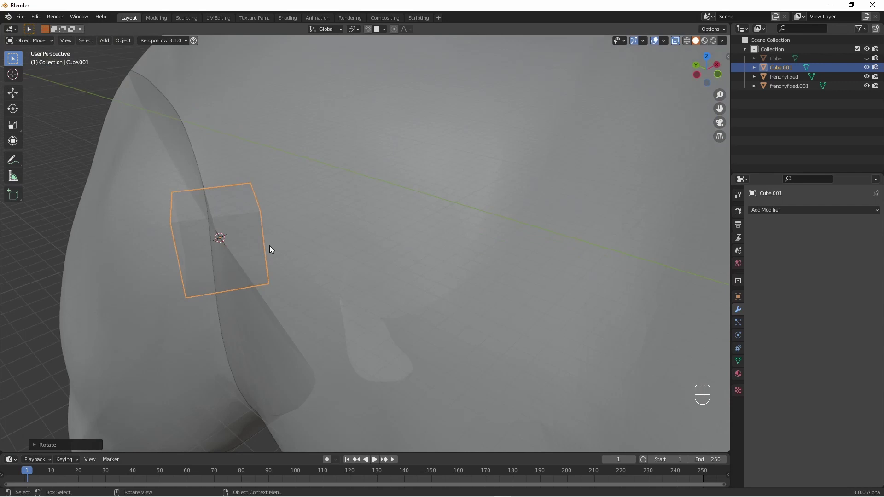
{"action": "key", "text": "s"}
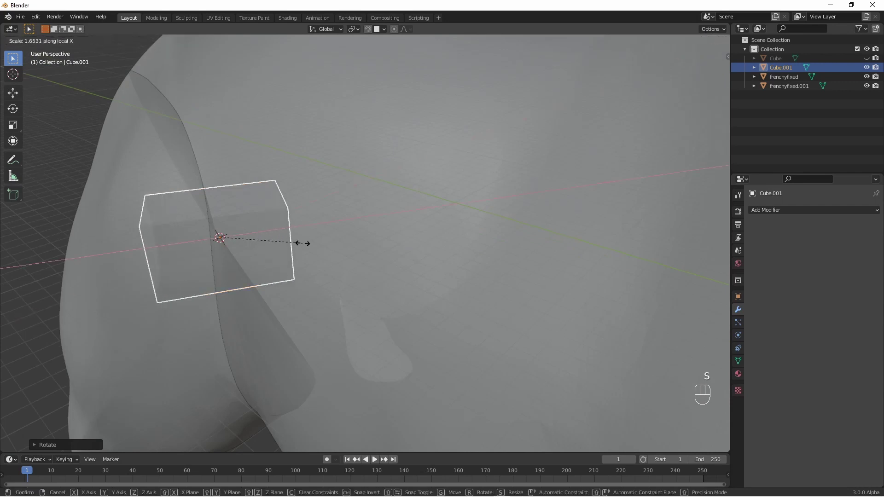
{"action": "key", "text": "g"}
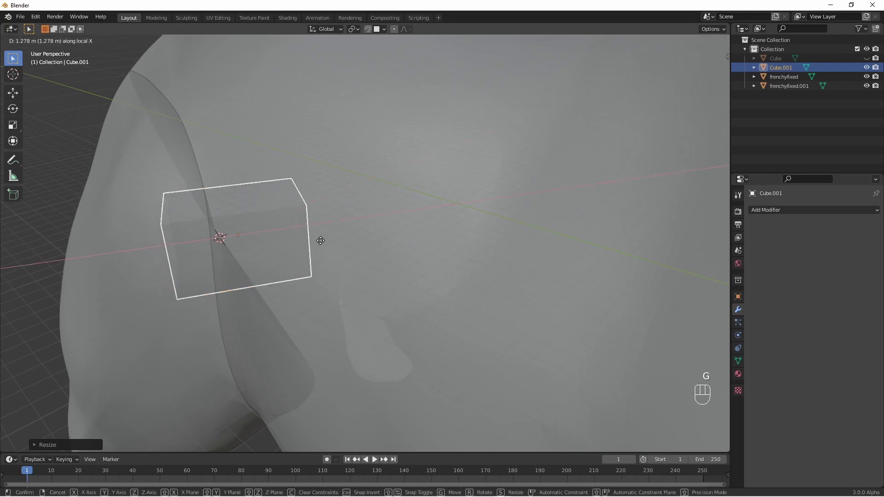
- Rotate the cube key to align with the seam, then select the bulldog body
{"action": "middle_click", "coordinate": [376, 244]}
{"action": "left_click_drag", "start_coordinate": [381, 265], "coordinate": [426, 279]}
{"action": "left_click_drag", "start_coordinate": [426, 278], "coordinate": [449, 276]}
{"action": "middle_click", "coordinate": [438, 280]}
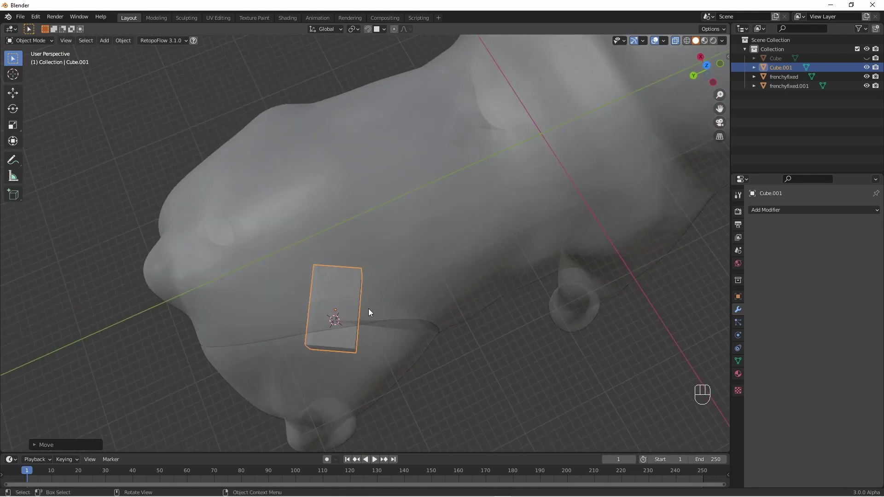
{"action": "key", "text": "r"}
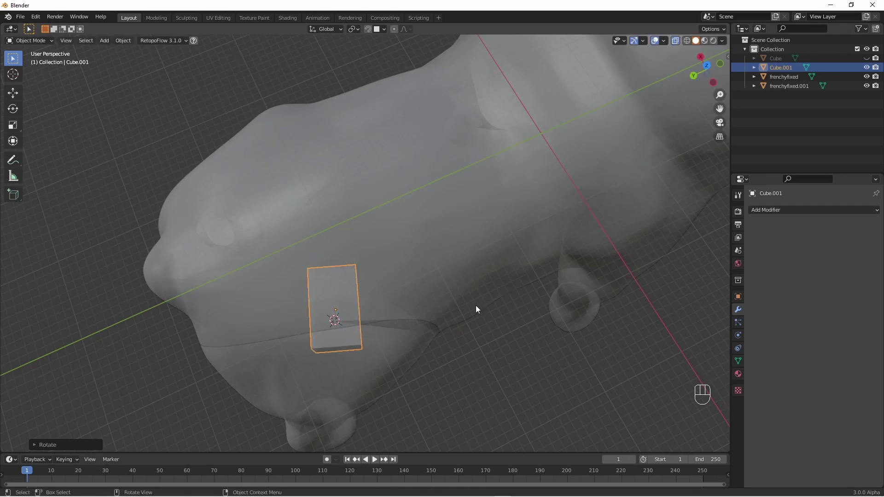
{"action": "left_click", "coordinate": [478, 308]}
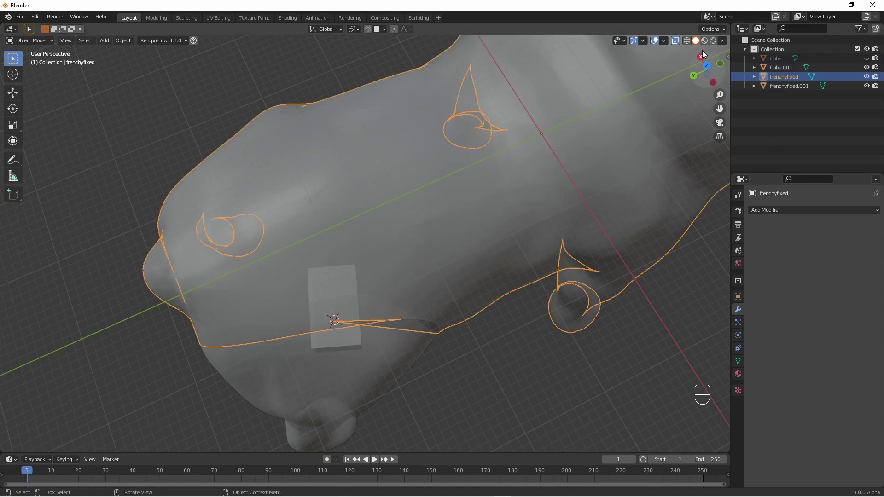
- Hide frenchyfixed.001 so the cube key juts out of the body's cut face
{"action": "left_click_drag", "start_coordinate": [866, 87], "coordinate": [836, 120]}
{"action": "middle_click", "coordinate": [544, 263]}
{"action": "left_click_drag", "start_coordinate": [818, 240], "coordinate": [785, 256]}
{"action": "left_click_drag", "start_coordinate": [869, 69], "coordinate": [868, 78]}
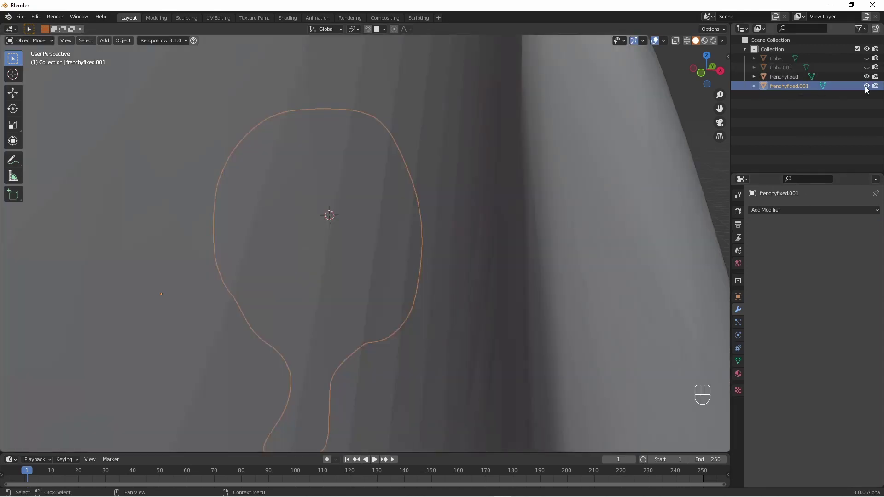
{"action": "left_click", "coordinate": [869, 77]}
- Select Cube.001 and show its position, rotation and dimensions in the Transform sidebar
{"action": "middle_click", "coordinate": [440, 233]}
{"action": "left_click", "coordinate": [867, 68]}
{"action": "left_click_drag", "start_coordinate": [582, 264], "coordinate": [518, 271]}
{"action": "key", "text": "n"}
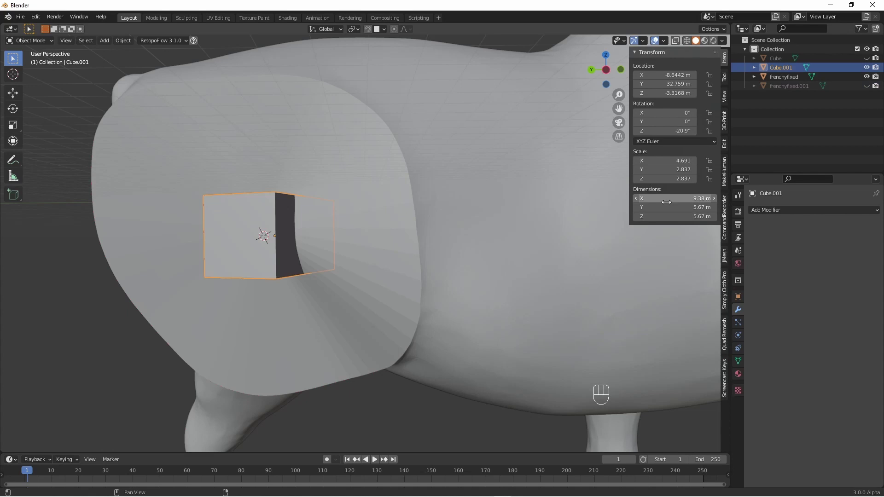
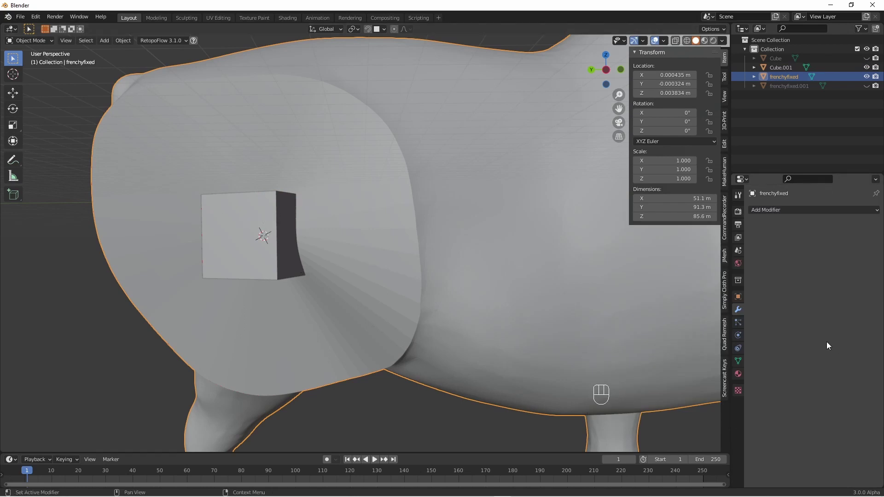
- Unhide frenchyfixed.001, inspect the key at the seam in X-ray, then view the whole bulldog
{"action": "left_click_drag", "start_coordinate": [867, 67], "coordinate": [570, 263]}
{"action": "left_click_drag", "start_coordinate": [570, 264], "coordinate": [546, 284]}
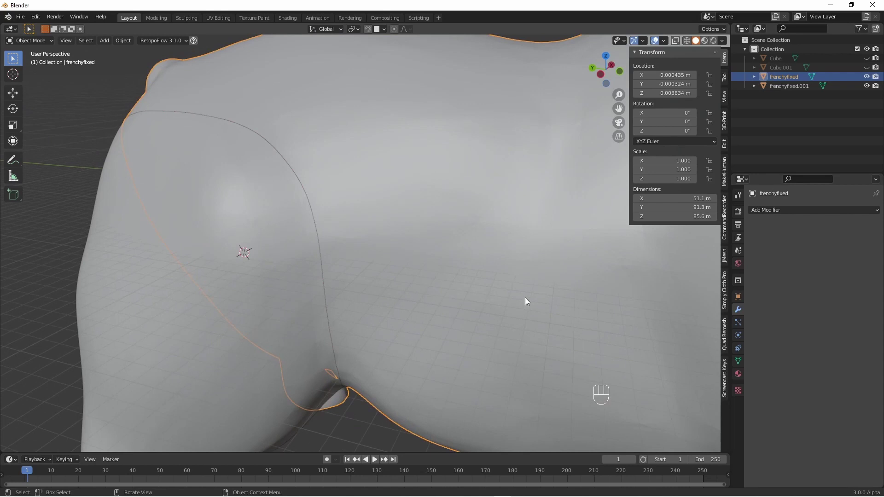
{"action": "left_click", "coordinate": [675, 41]}
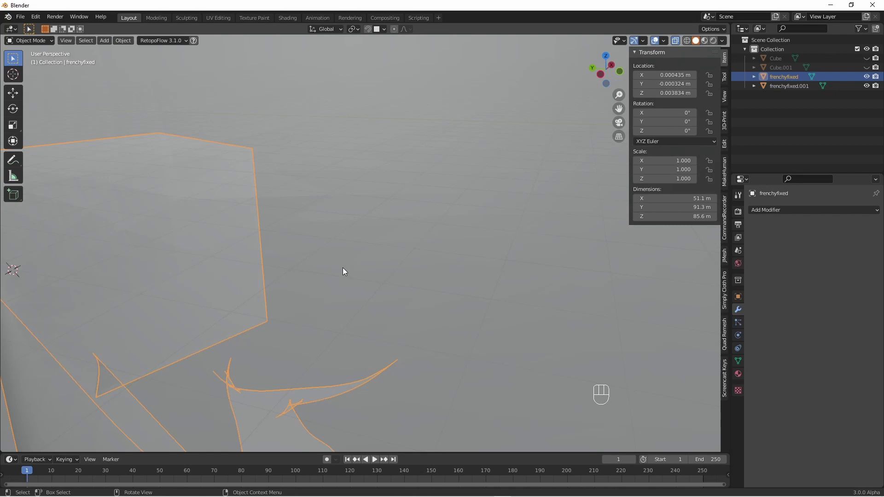
{"action": "left_click_drag", "start_coordinate": [350, 271], "coordinate": [312, 269]}
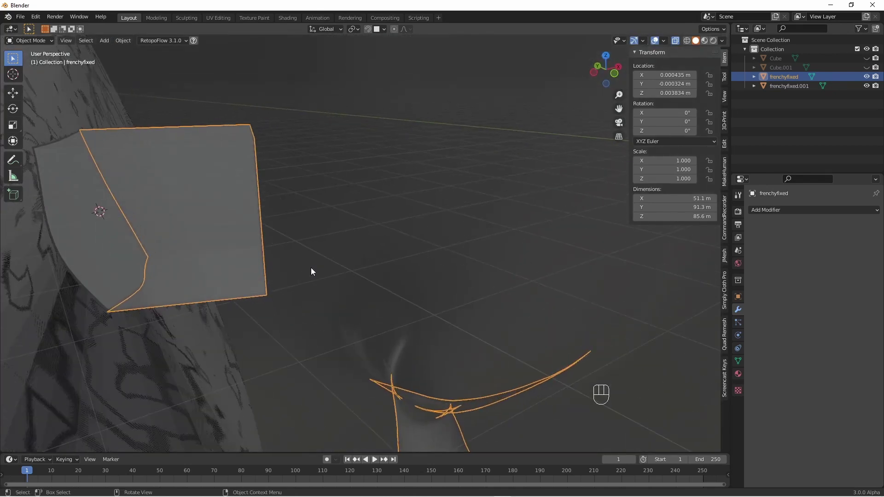
{"action": "left_click_drag", "start_coordinate": [314, 268], "coordinate": [321, 253]}
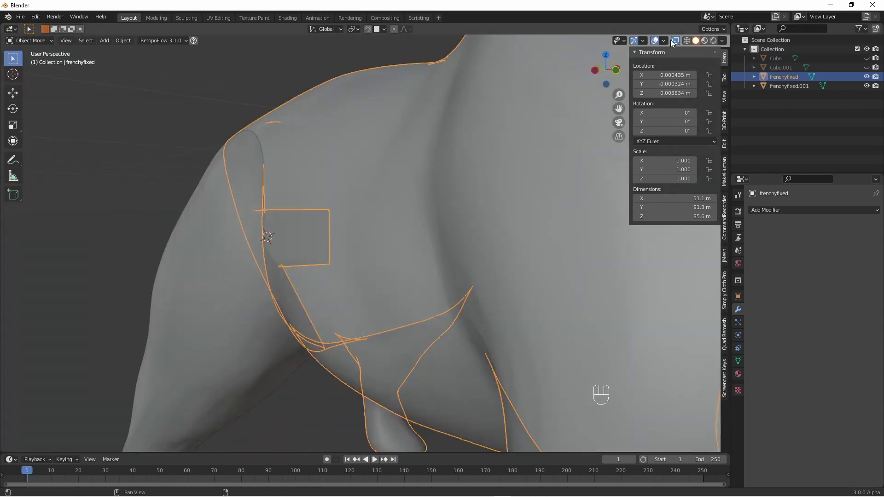
{"action": "left_click_drag", "start_coordinate": [193, 264], "coordinate": [244, 269]}
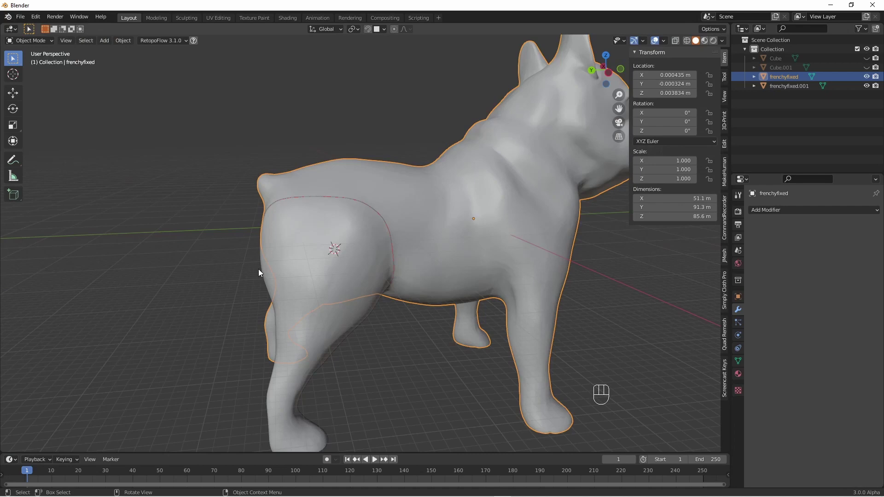